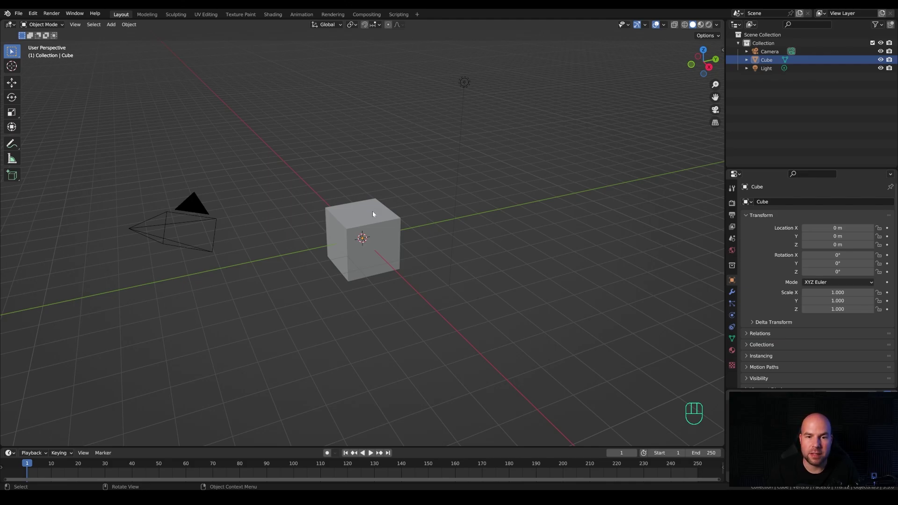
Box-select the default cube and light in the viewport
left_click_drag(528, 239, 555, 308)
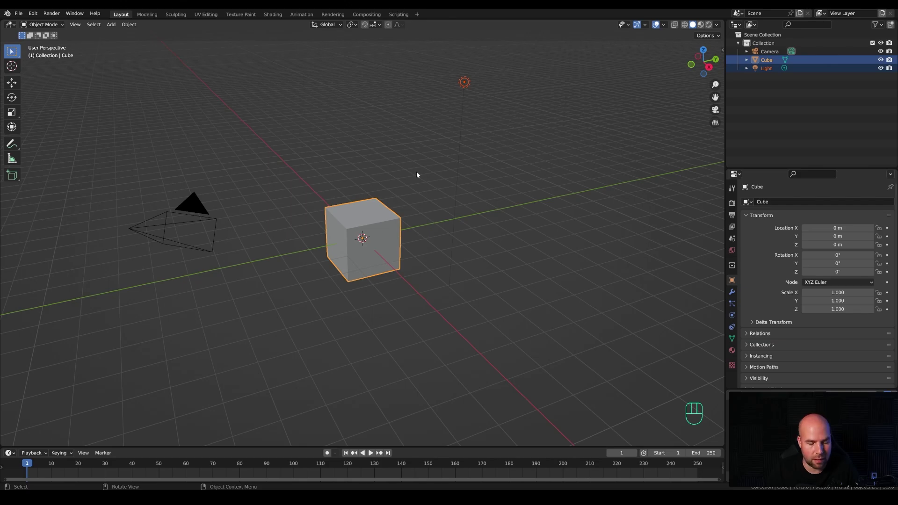
Delete the cube and light, add a mesh circle and shrink it in Edit Mode
key("x")
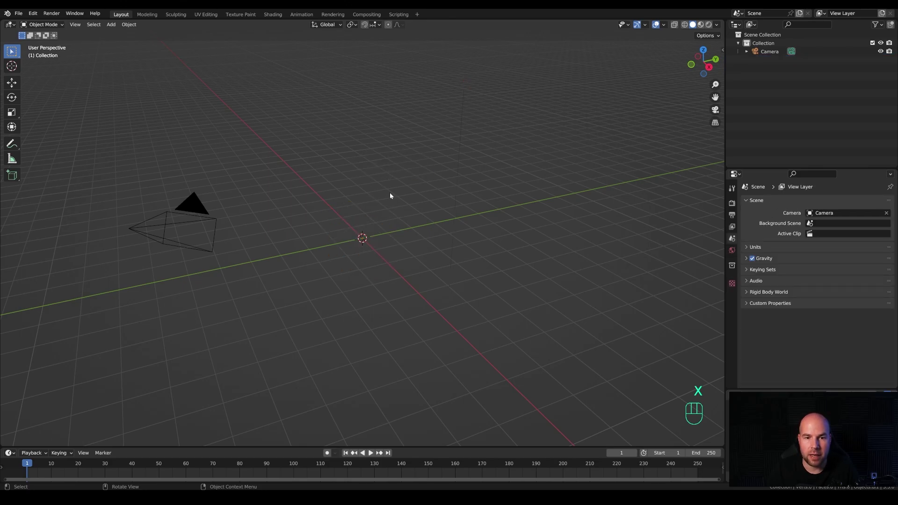
key("shift+a")
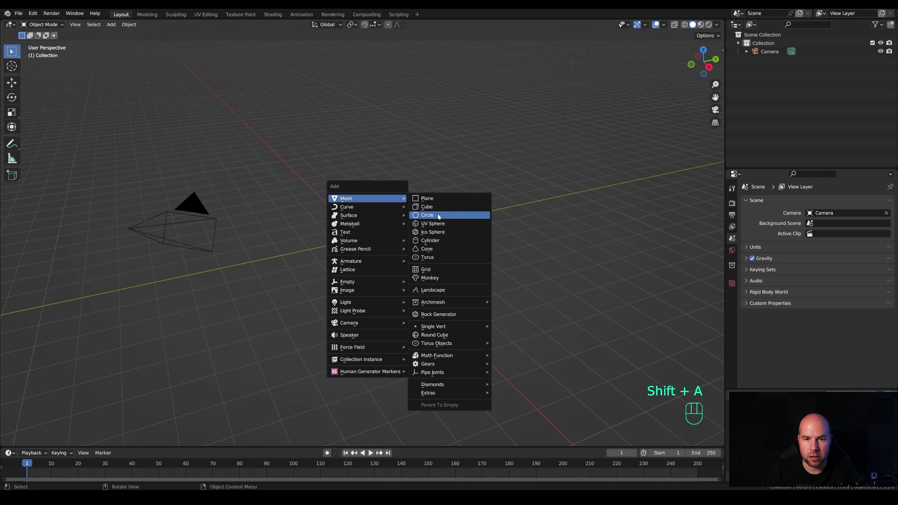
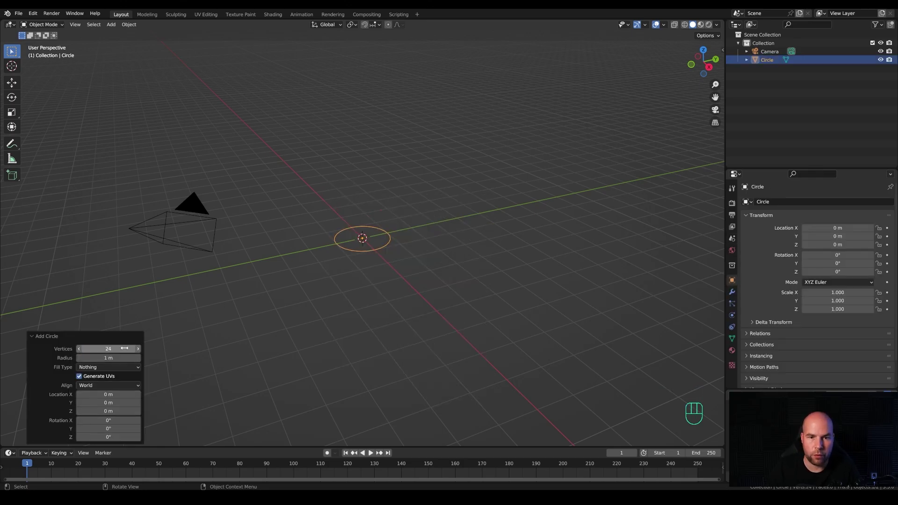
key("Tab")
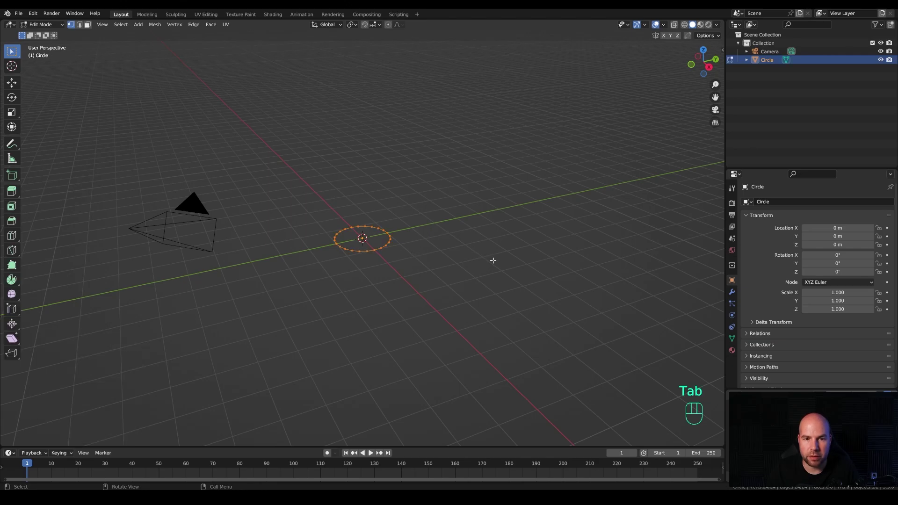
key("s")
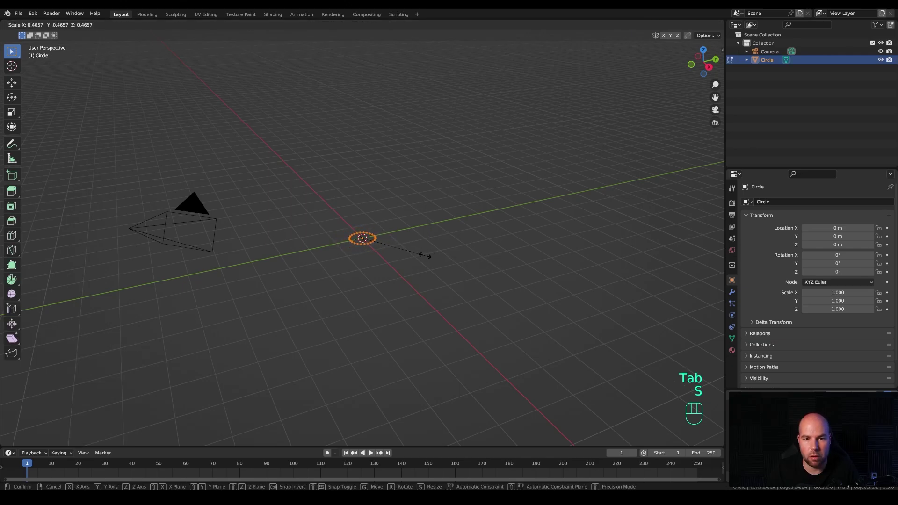
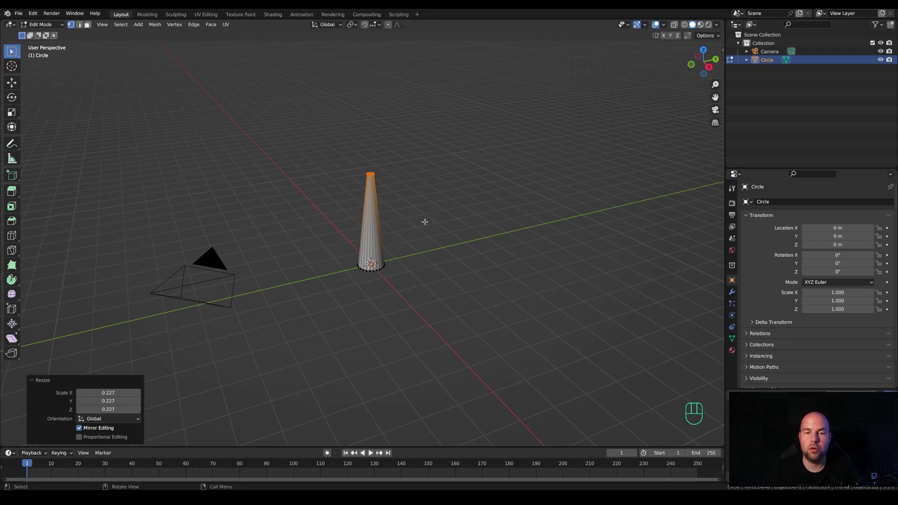
Extrude the circle up into a tall tower, narrow its top ring and set the cursor there
key("g")
key("z")
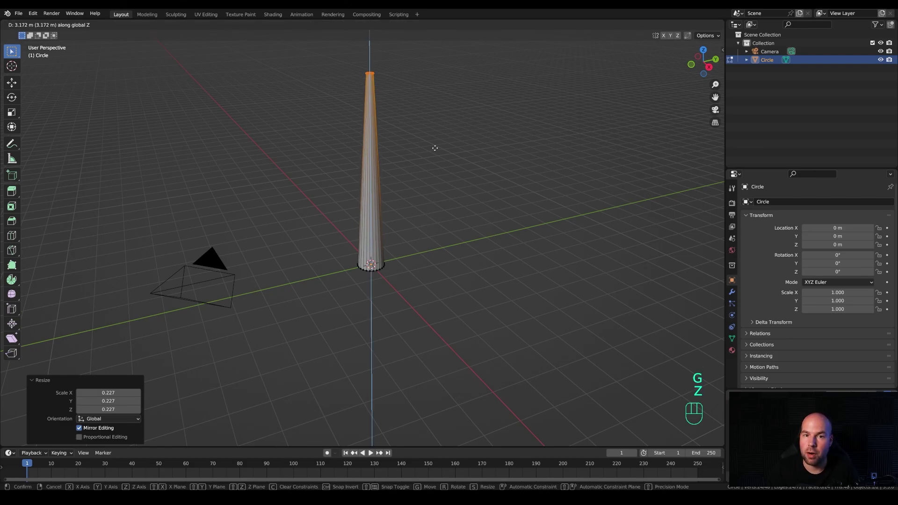
key("Escape")
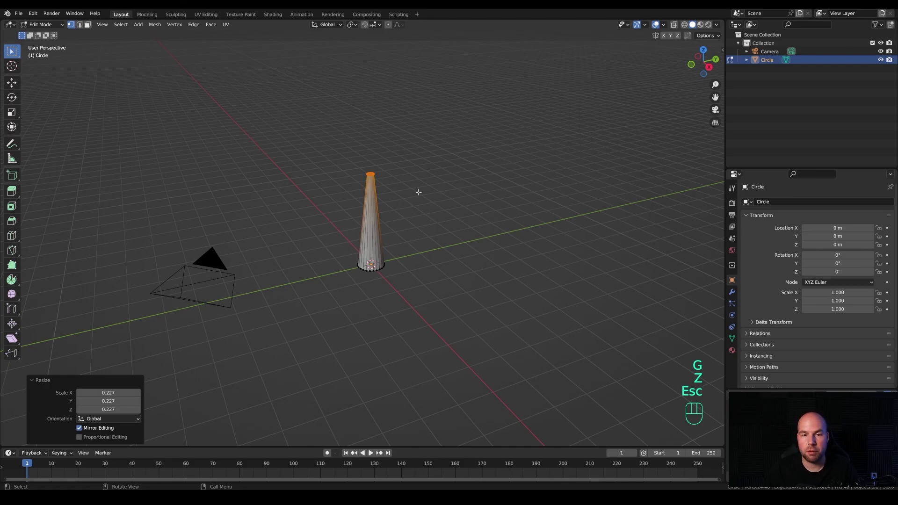
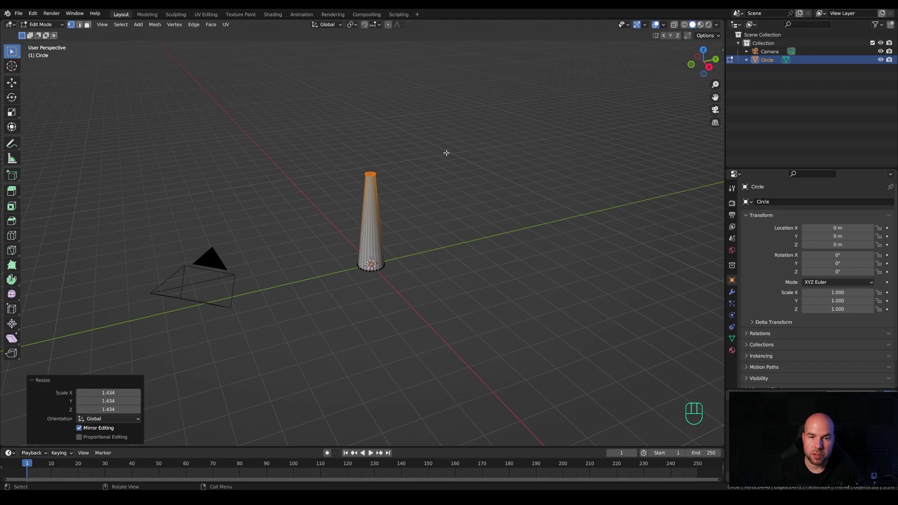
key("shift+s")
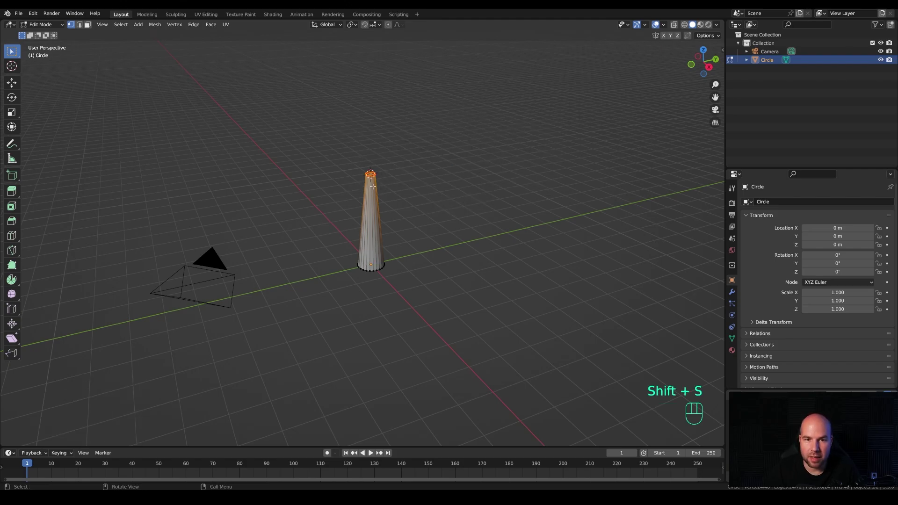
key("shift+a")
key("Tab")
Add a circle at the tower top, rotate it 90° on X to stand upright and shrink it
key("shift+a")
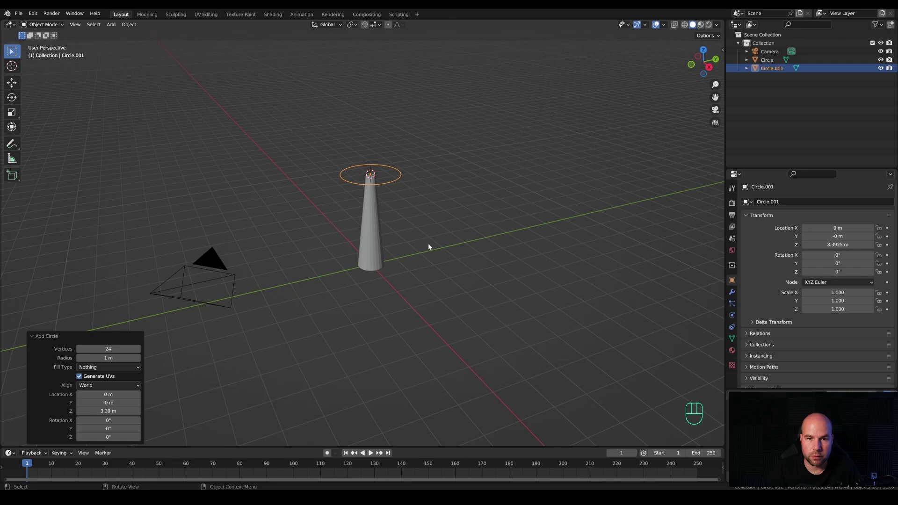
key("Tab")
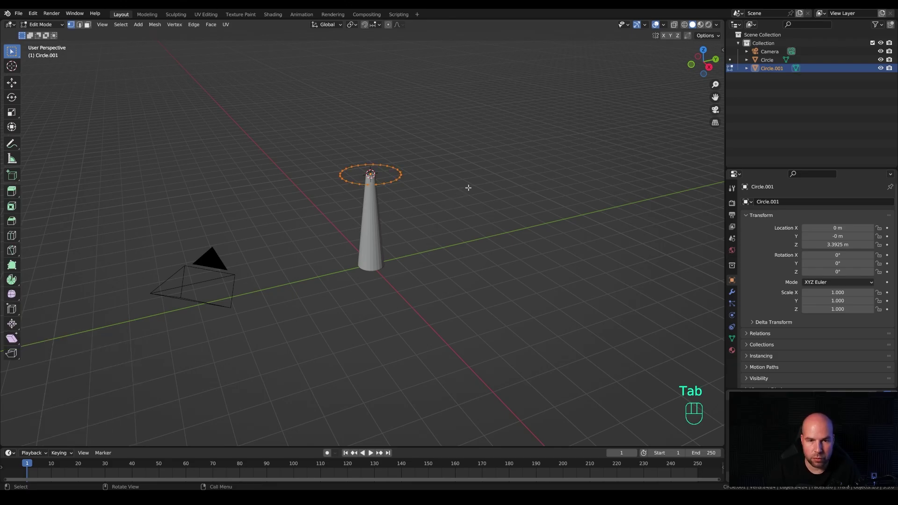
key("r")
key("Escape")
key("r")
key("x")
key("KP_9")
key("KP_0")
key("KP_Enter")
key("s")
Position the small ring vertically and front-to-back, then extrude it into a horizontal cylinder
key("g")
key("z")
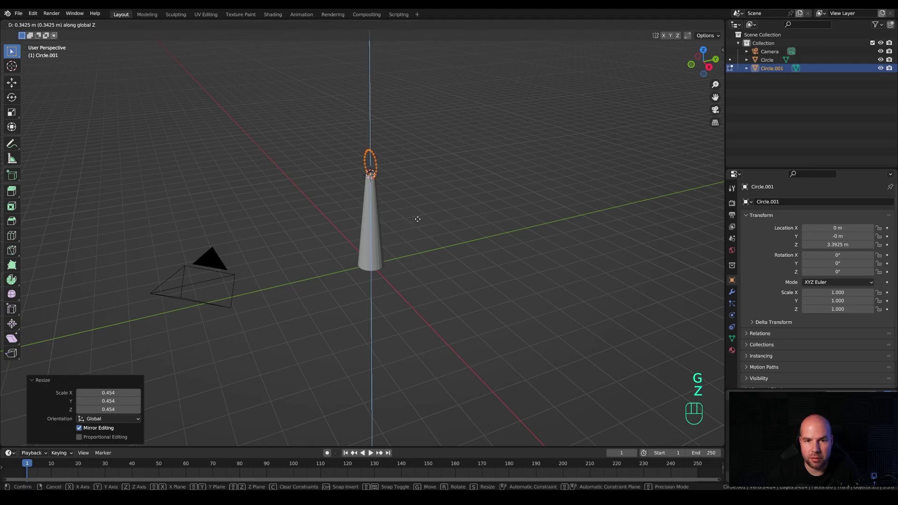
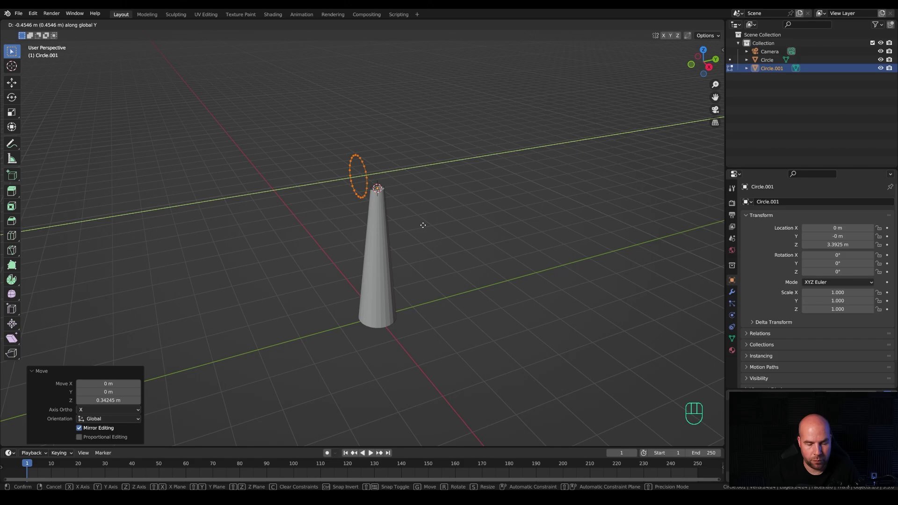
key("f")
key("e")
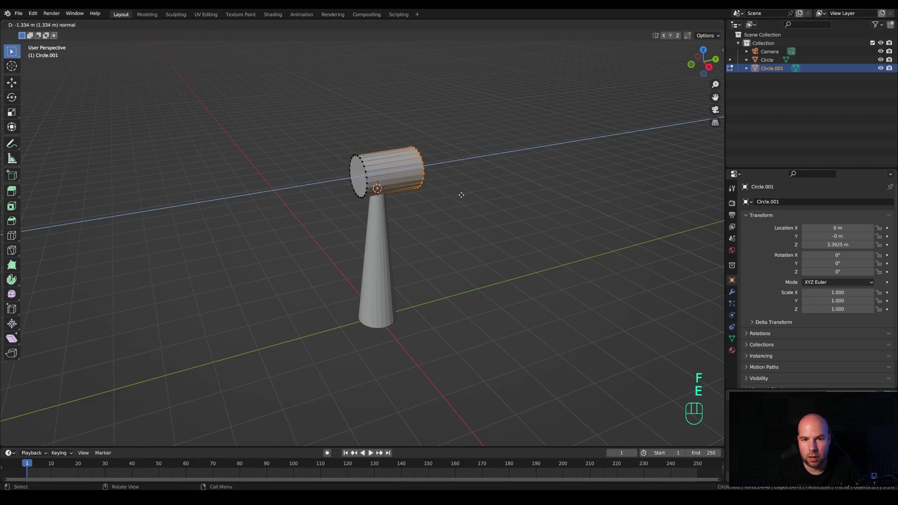
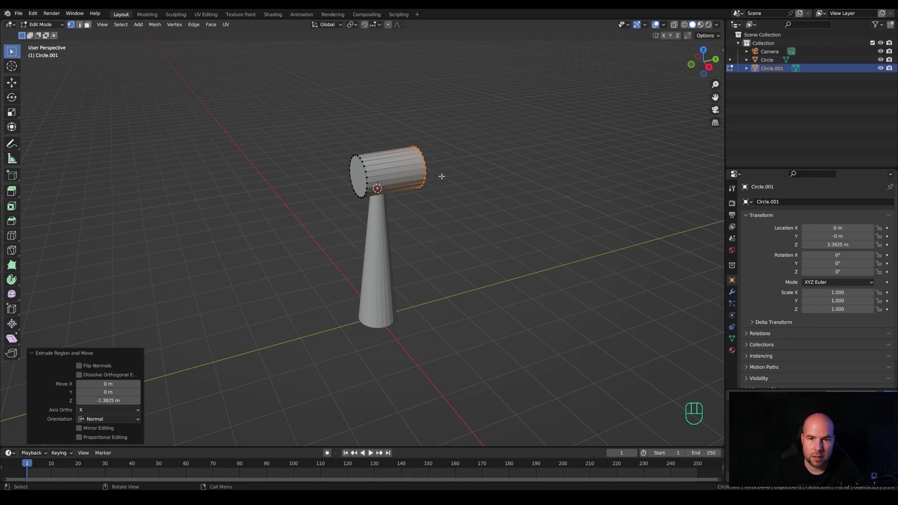
Add loop cuts to taper the cylinder and bevel its front ring into a rounded housing
key("ctrl+r")
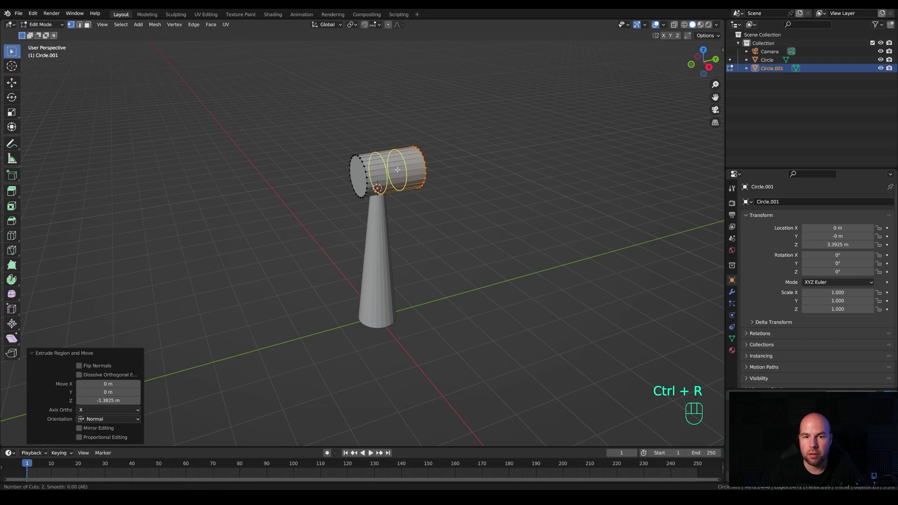
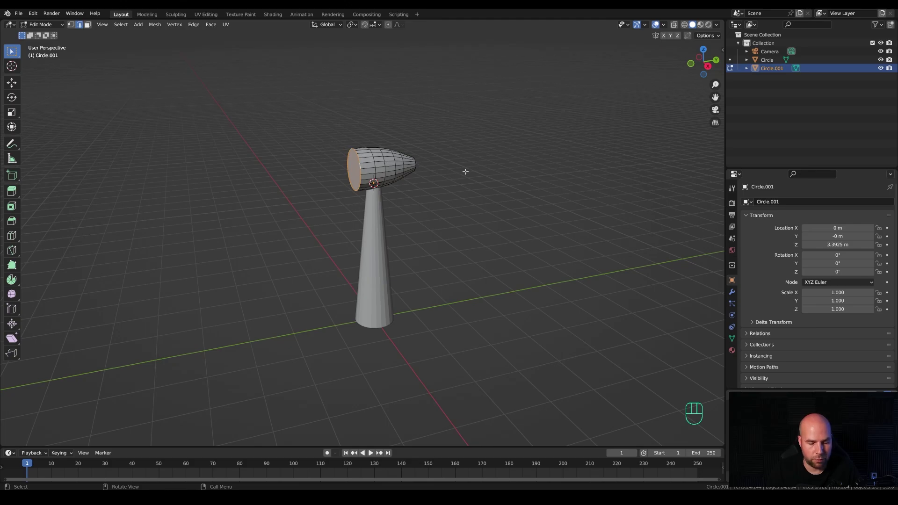
key("ctrl+b")
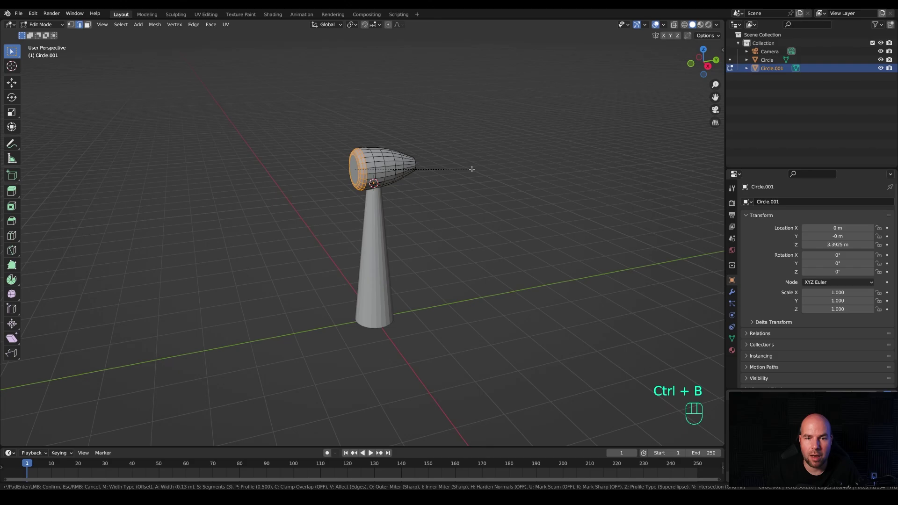
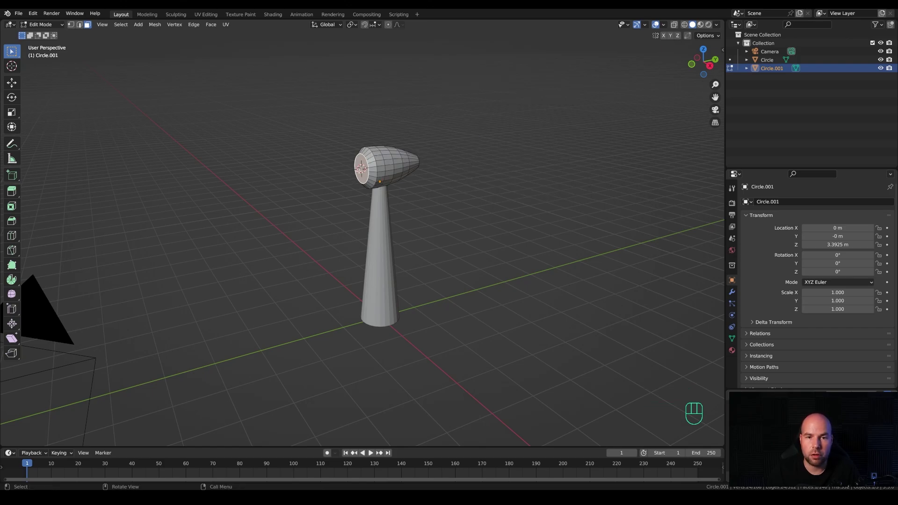
Add a circle at the housing front and slide it forward along Y for the nose
key("Tab")
key("shift+a")
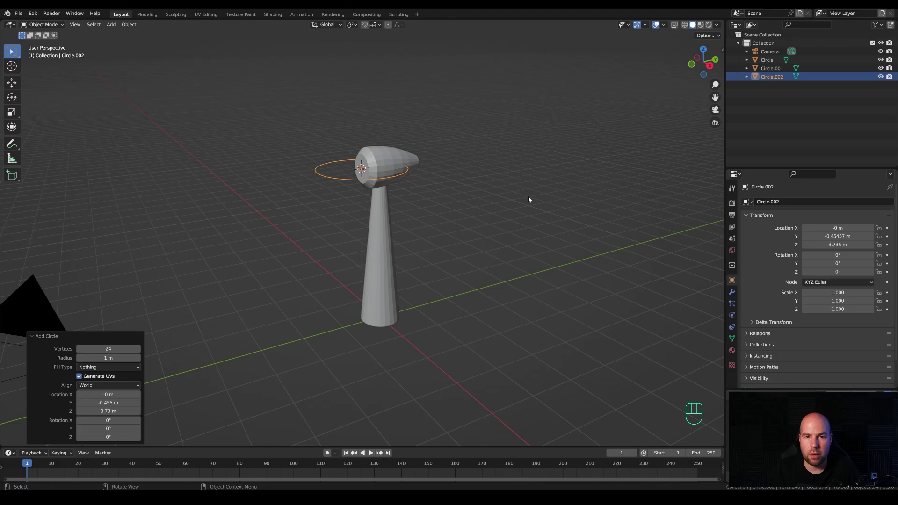
key("Tab")
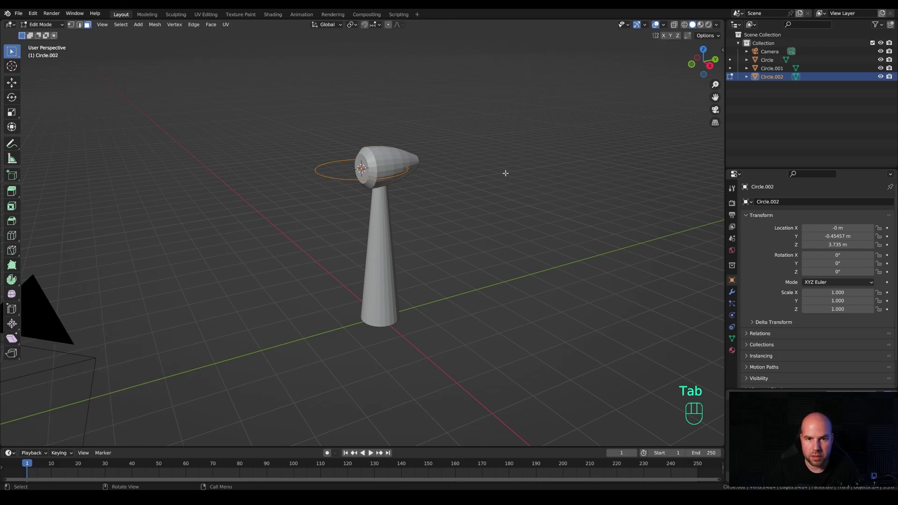
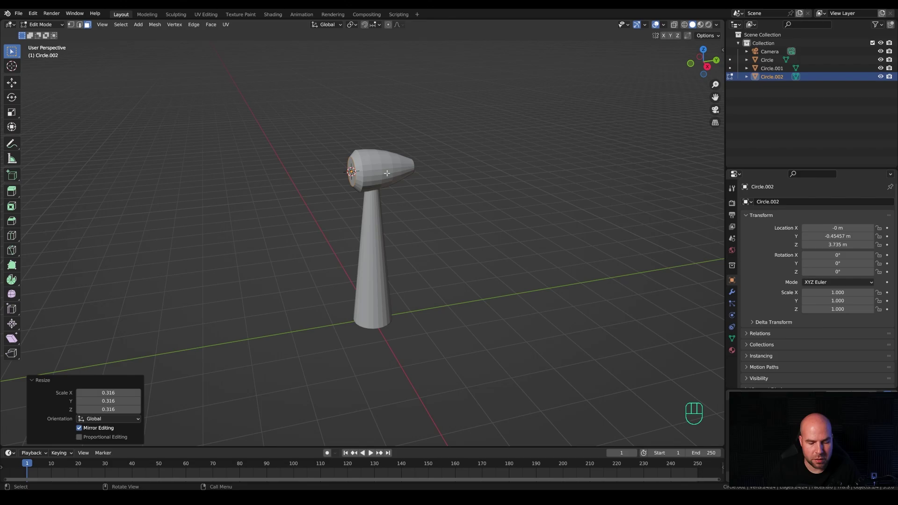
key("g")
key("y")
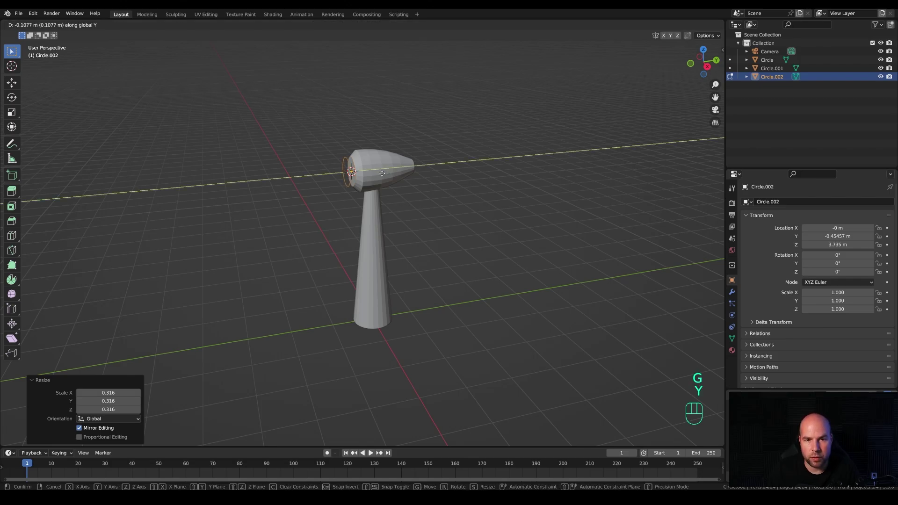
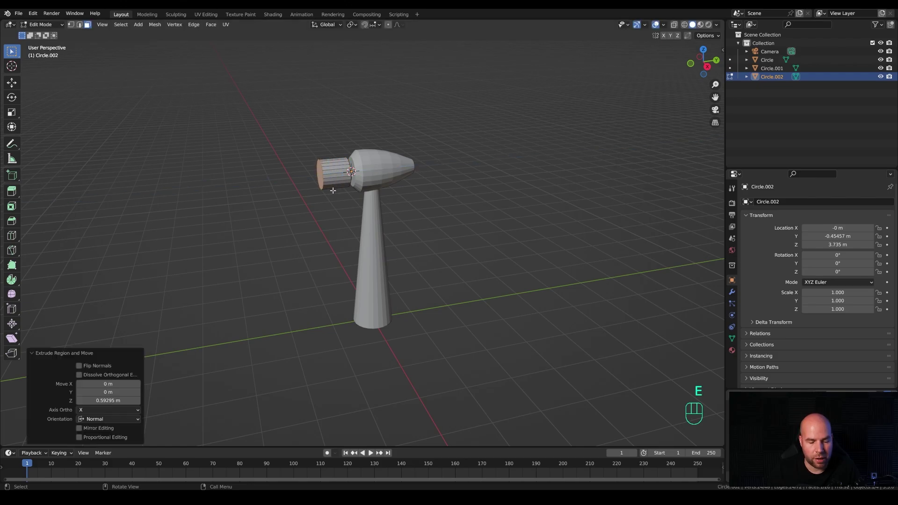
Loop-cut the extruded nose and scale its tip inward into a tapered cone
key("ctrl+r")
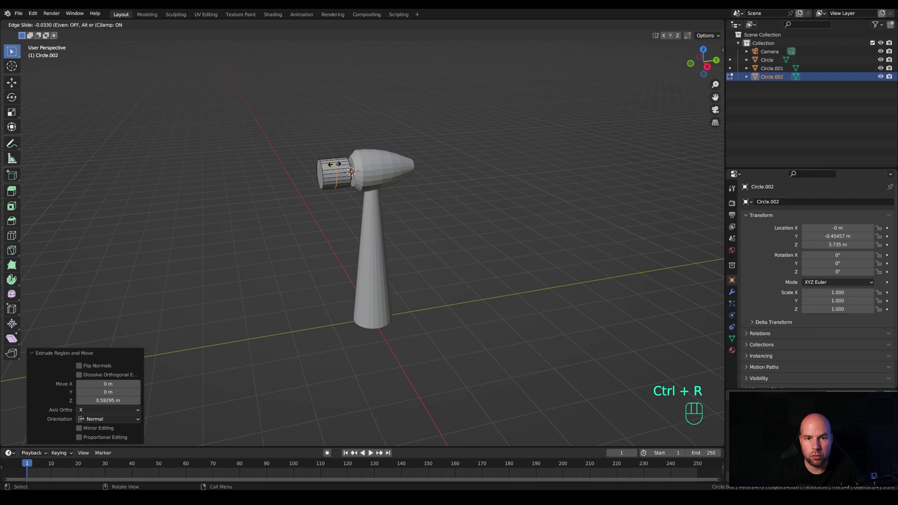
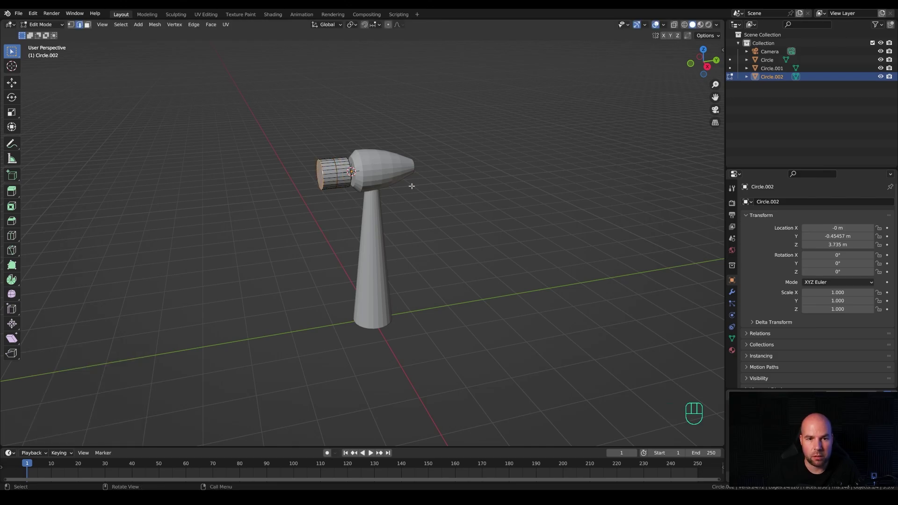
key("s")
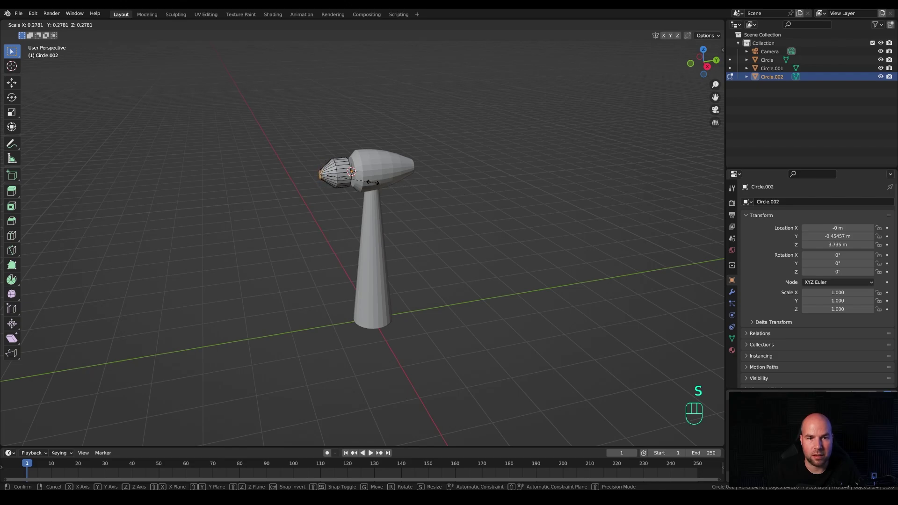
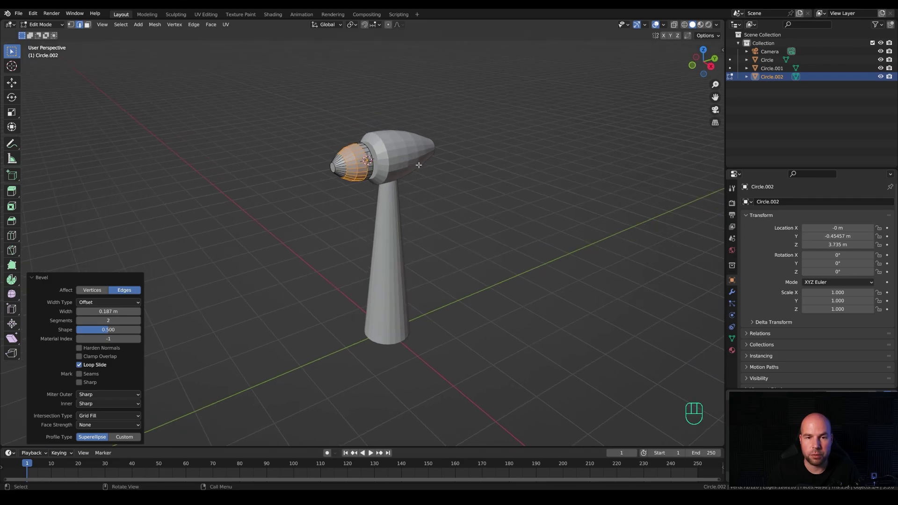
key("Tab")
Add a plane at the hub, rotate it 90° on X and shrink it to about 0.07 in front view
key("shift+a")
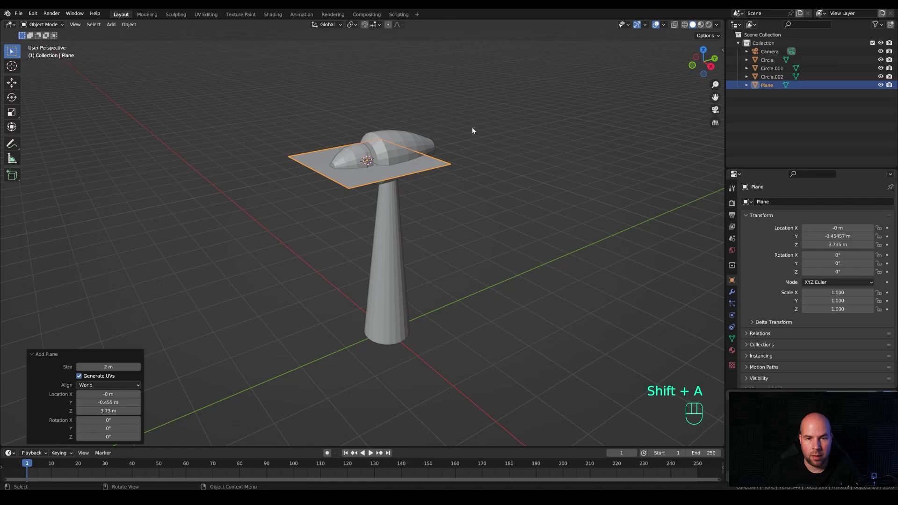
key("Tab")
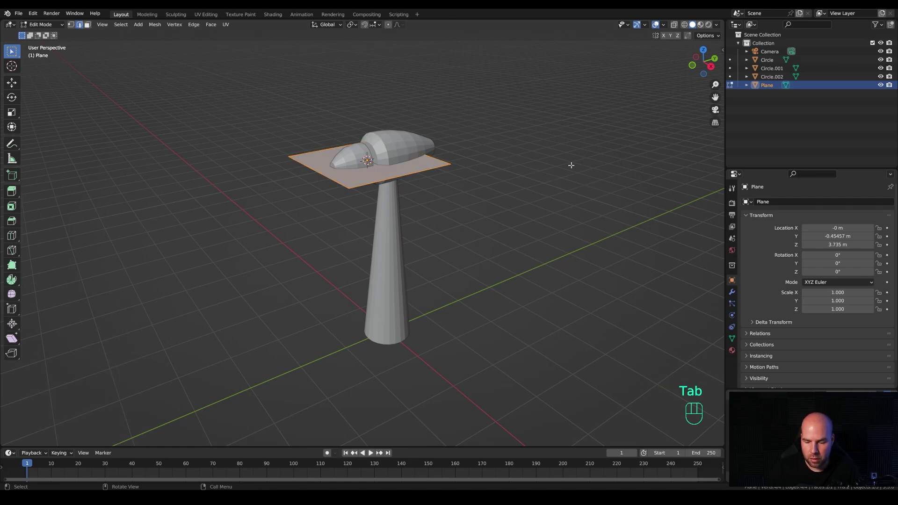
key("r")
key("x")
key("KP_9")
key("KP_0")
key("KP_Enter")
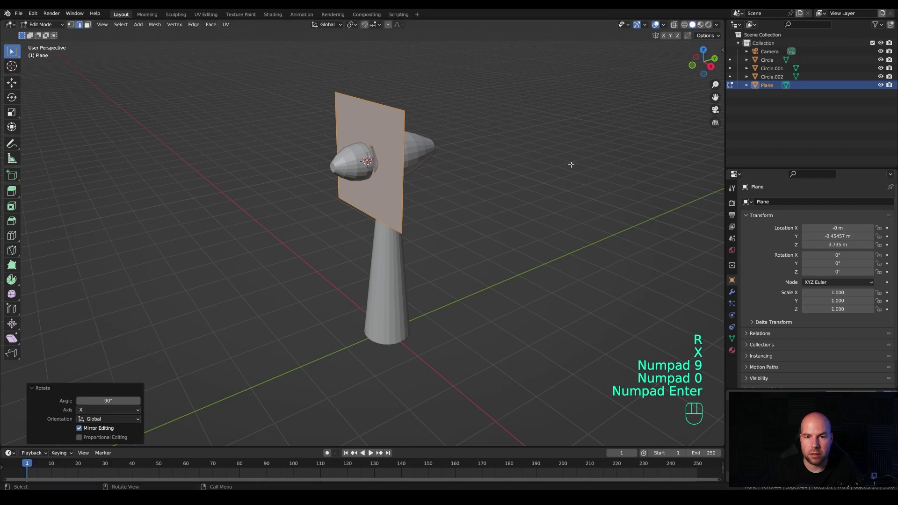
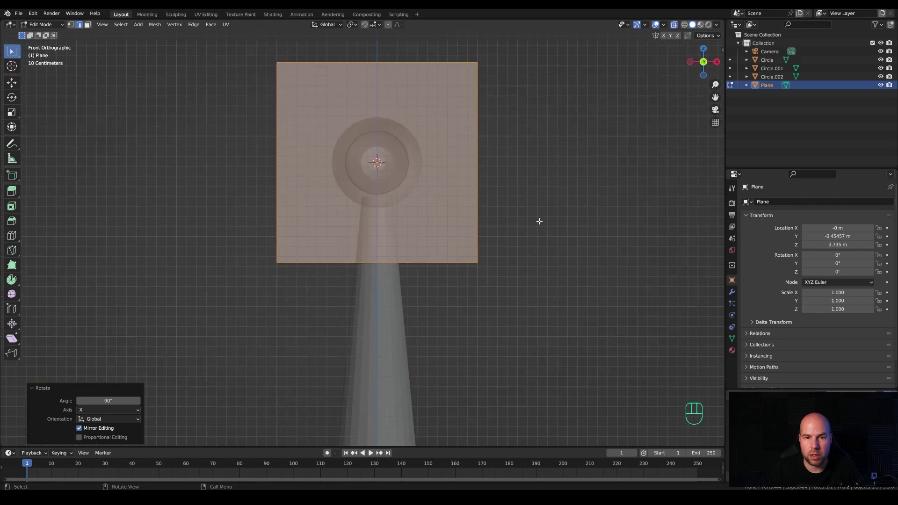
key("s")
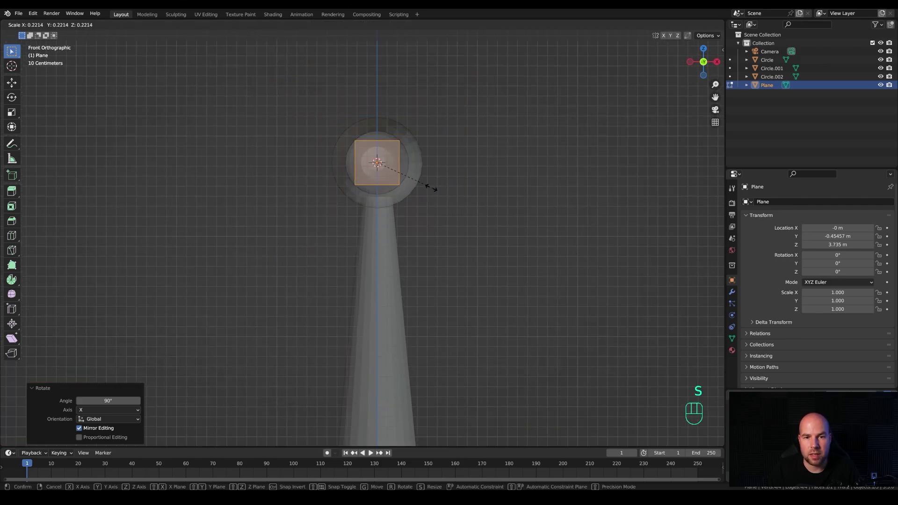
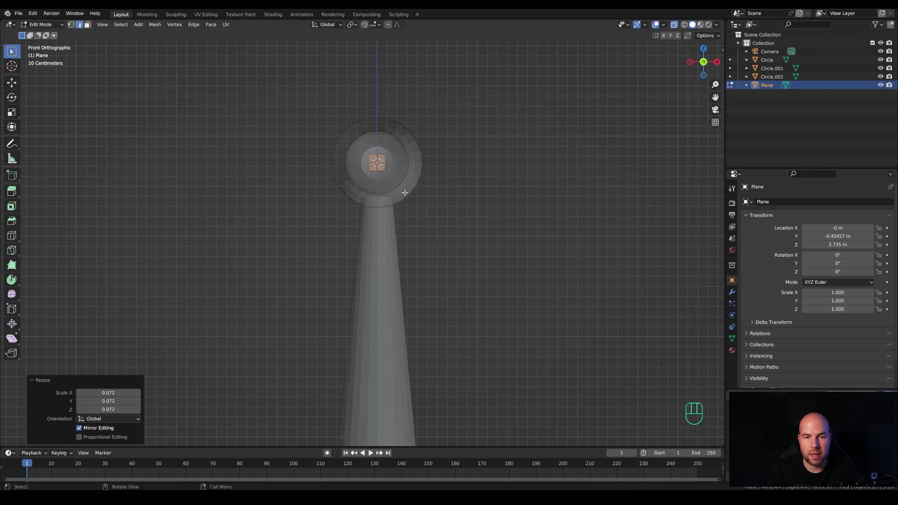
key("1")
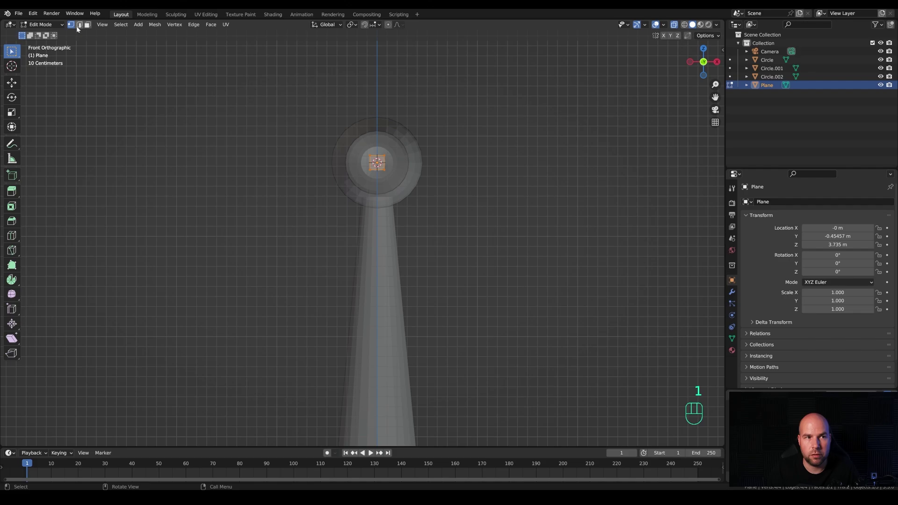
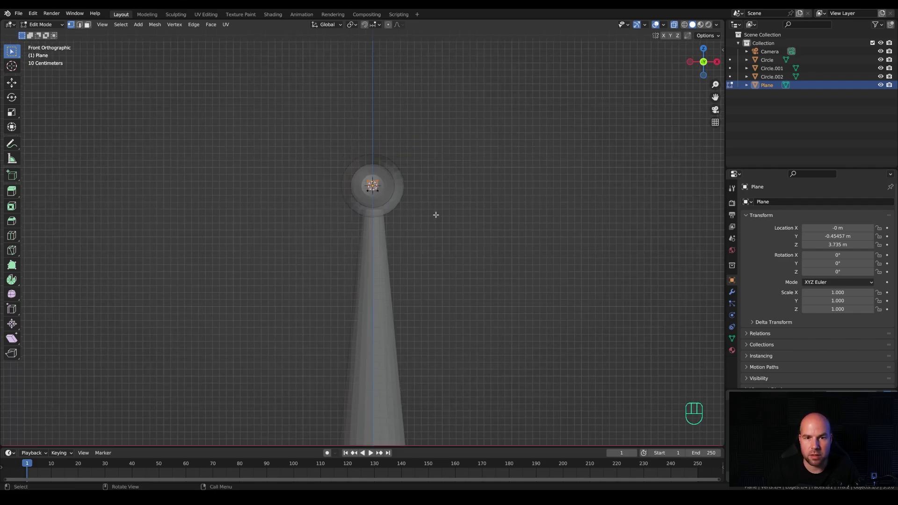
Extrude the square's top edge upward along Z in stages into a long blade, with proportional editing on
key("g")
key("z")
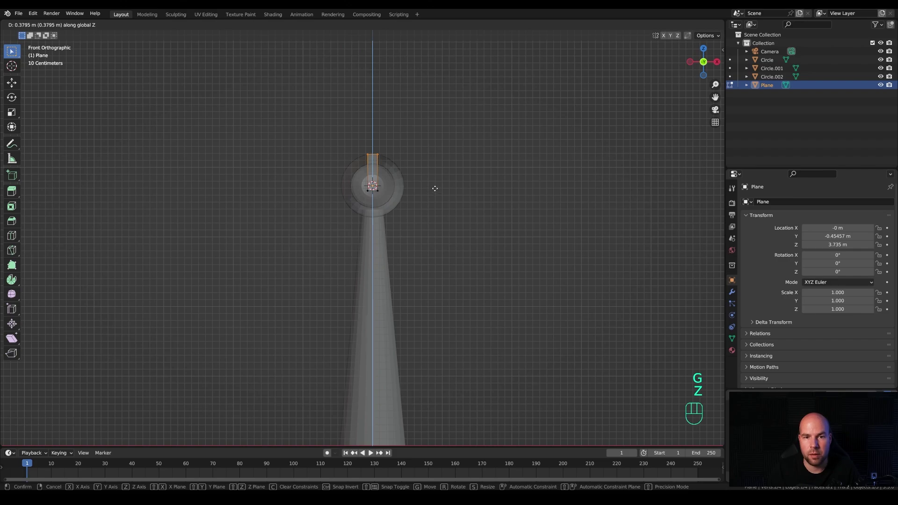
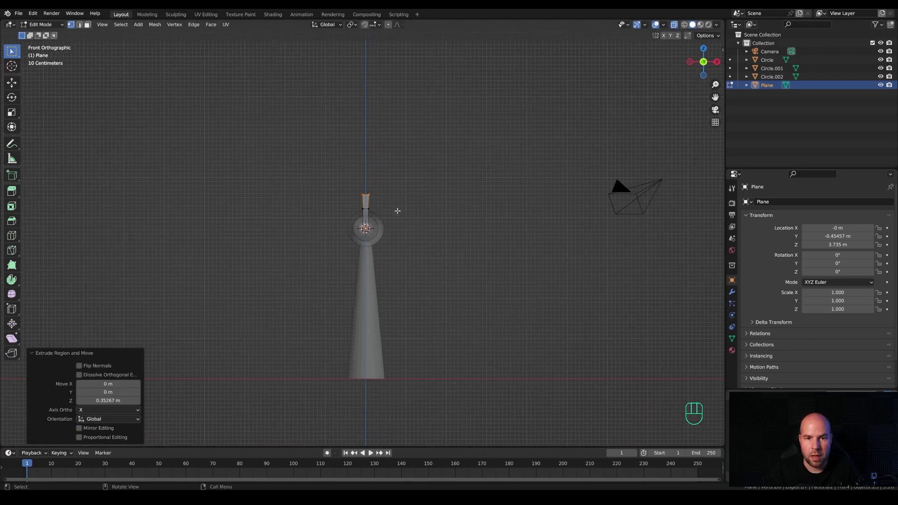
key("e")
key("z")
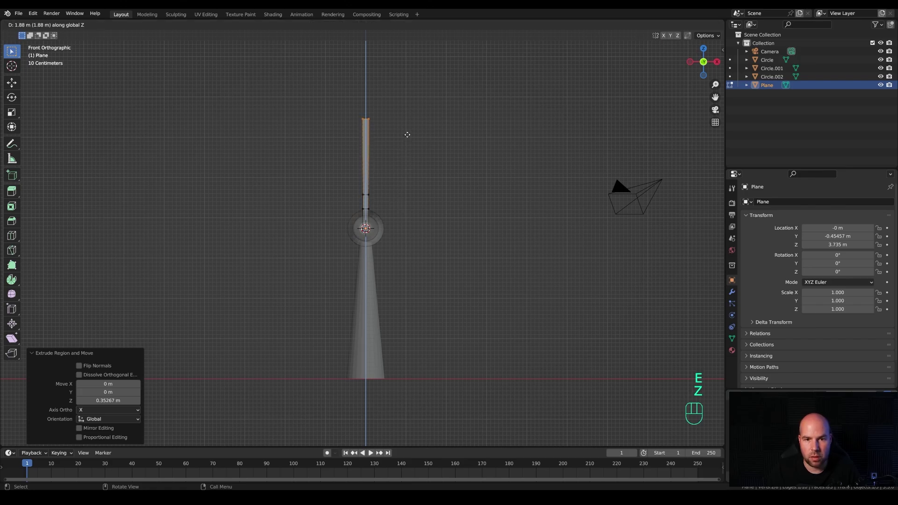
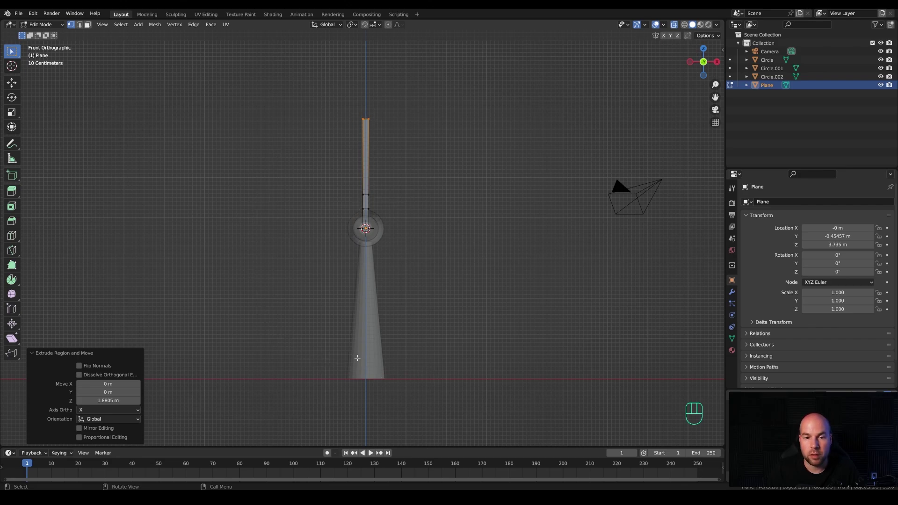
key("g")
key("z")
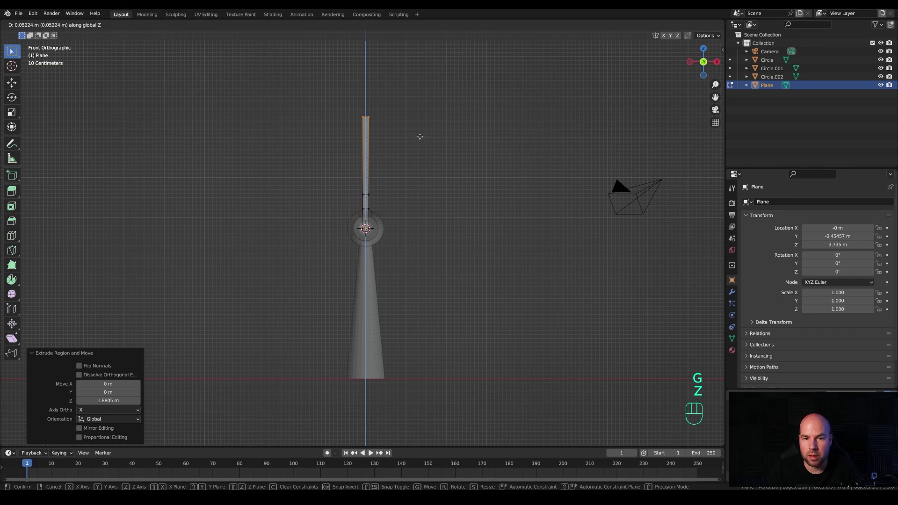
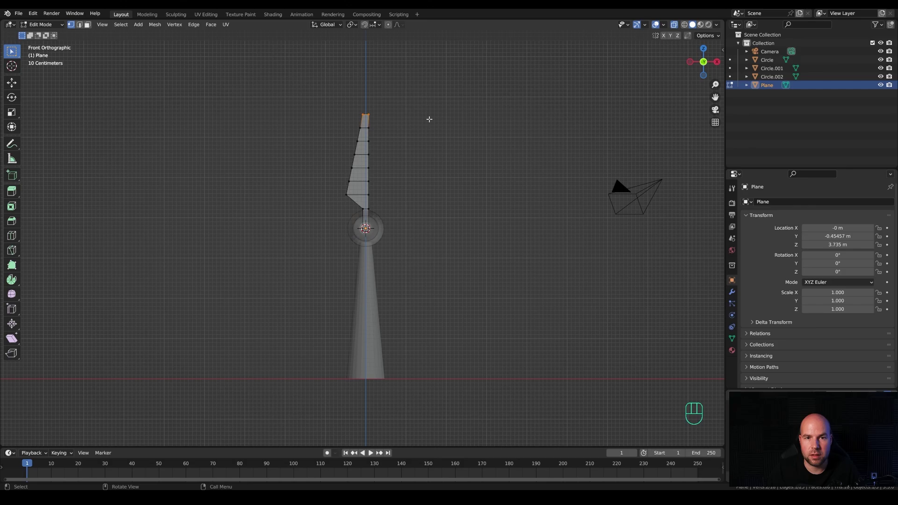
left_click(392, 27)
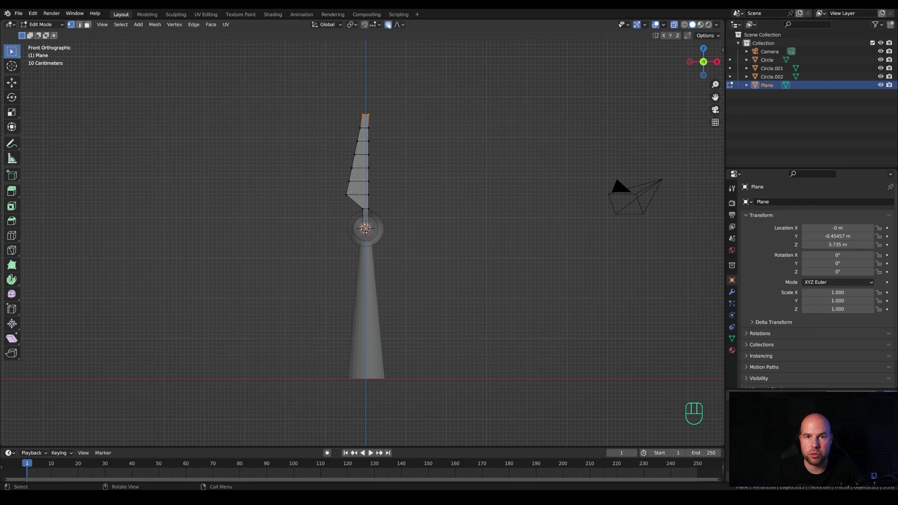
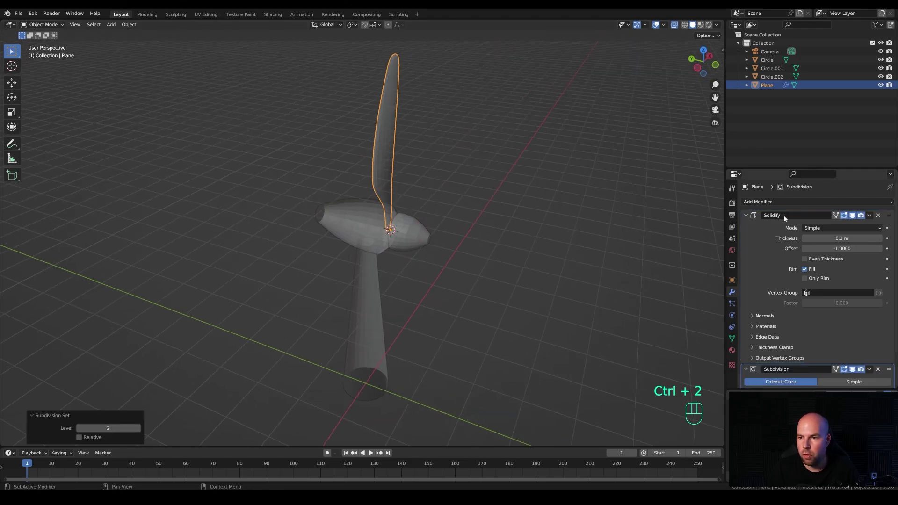
Adjust and collapse the Solidify modifier, add a loop cut near the blade root and return to Object Mode
left_click_drag(783, 207, 779, 202)
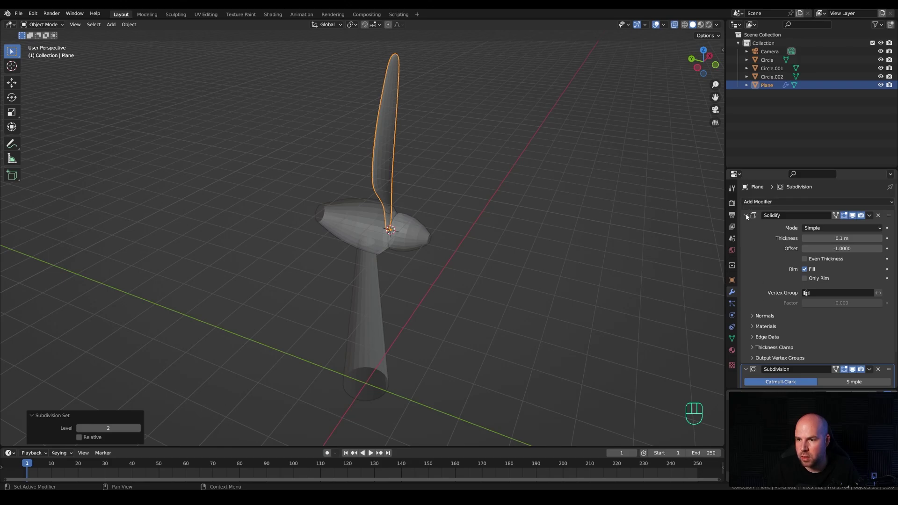
left_click(748, 216)
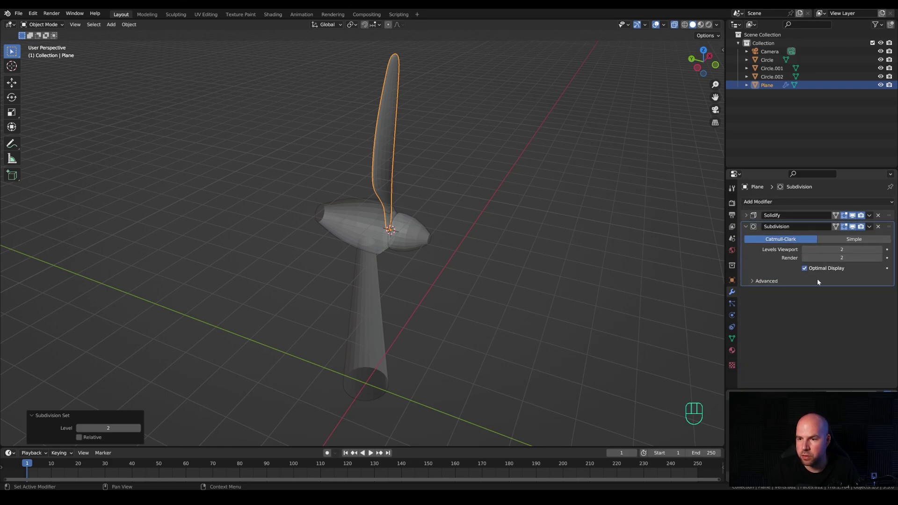
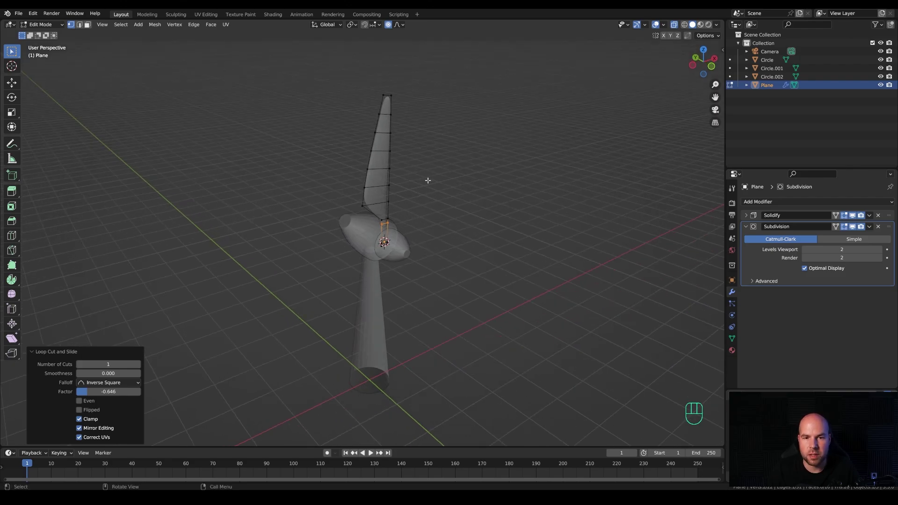
key("Tab")
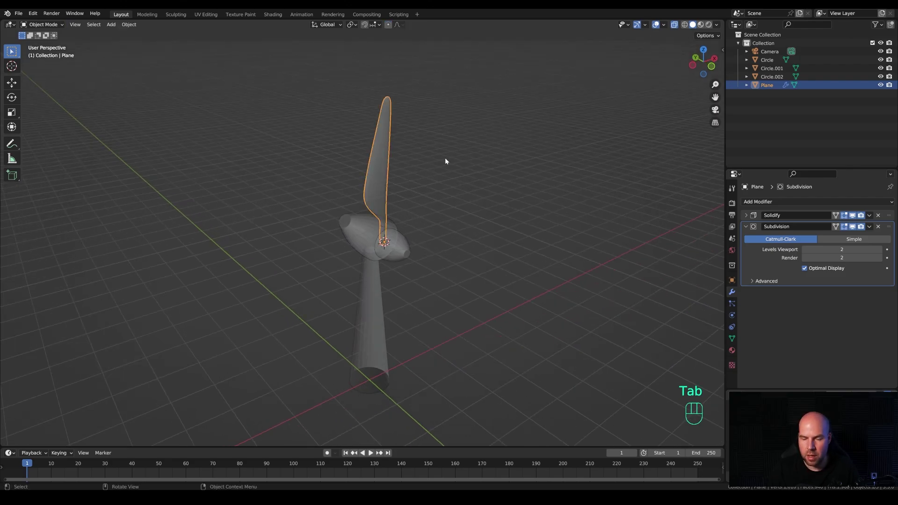
Linked-duplicate the blade, rotate the copy 120° around the hub and repeat for a third blade
key("KP_3")
key("KP_1")
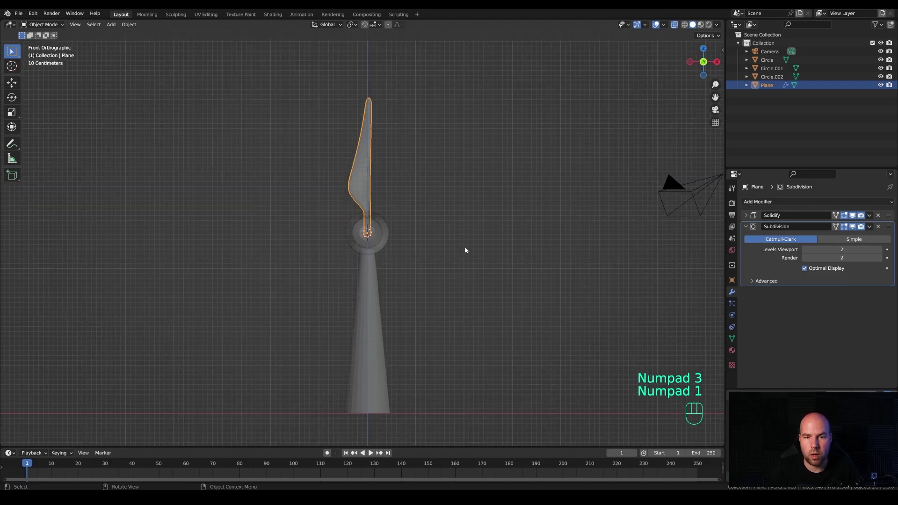
middle_click(468, 248)
middle_click(467, 235)
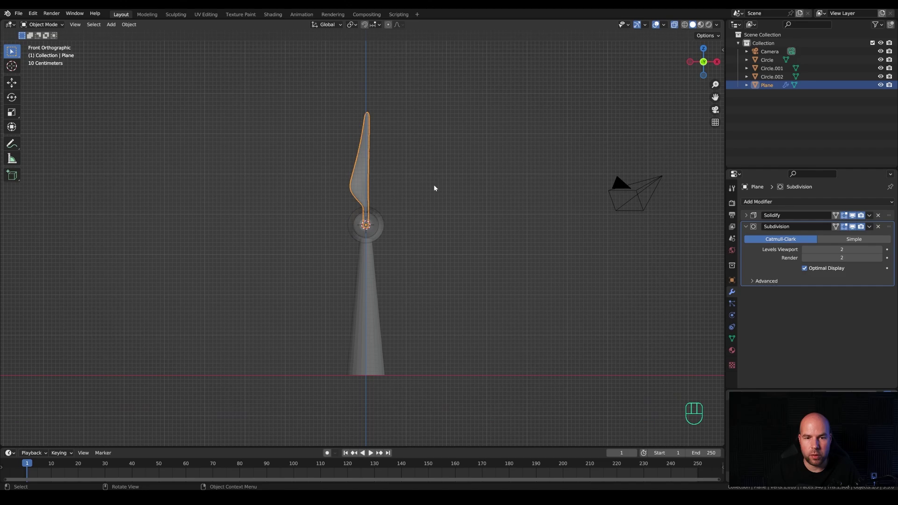
key("alt+d")
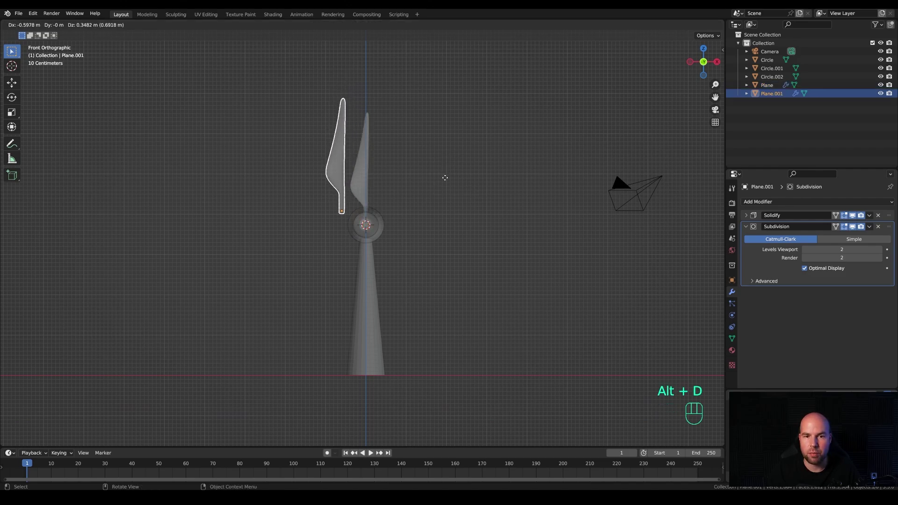
key("r")
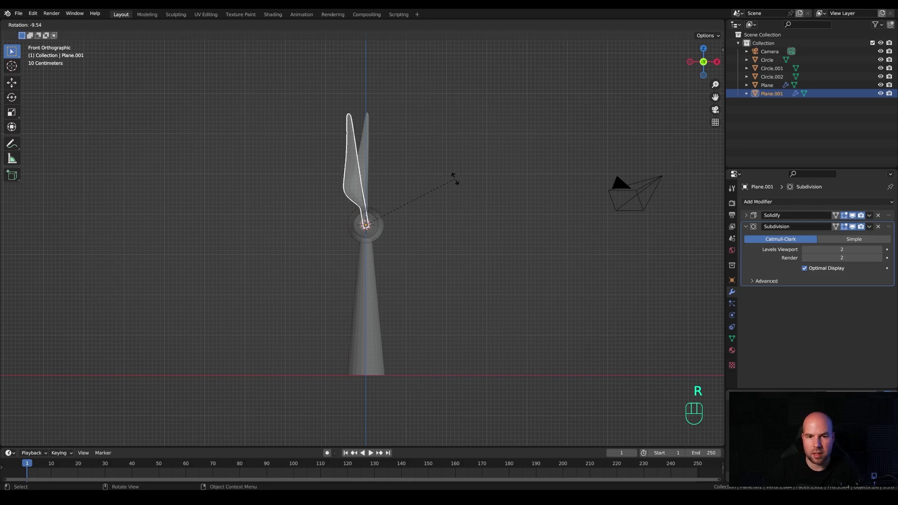
key("KP_1")
key("KP_2")
key("KP_0")
key("KP_Enter")
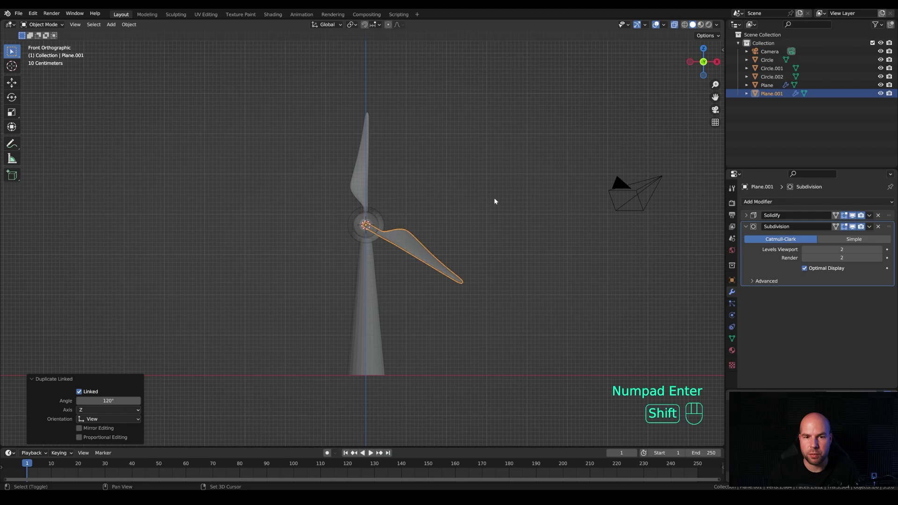
key("shift+r")
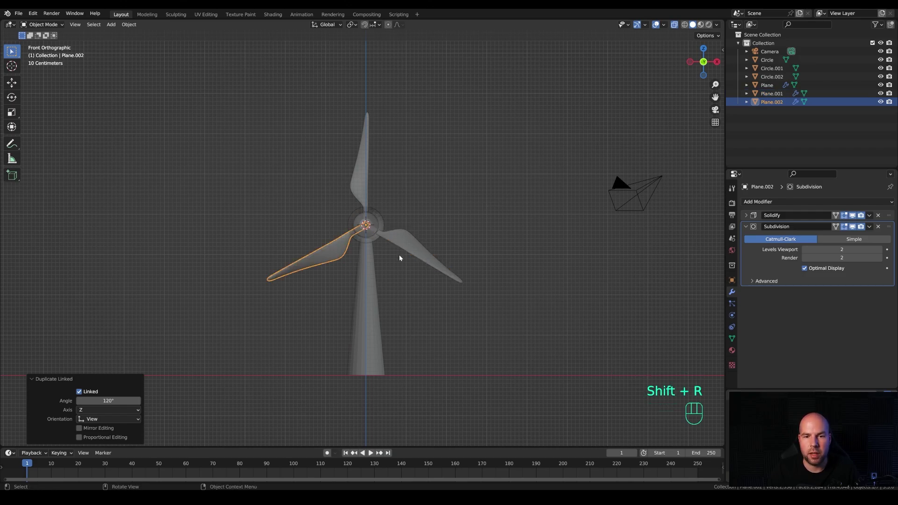
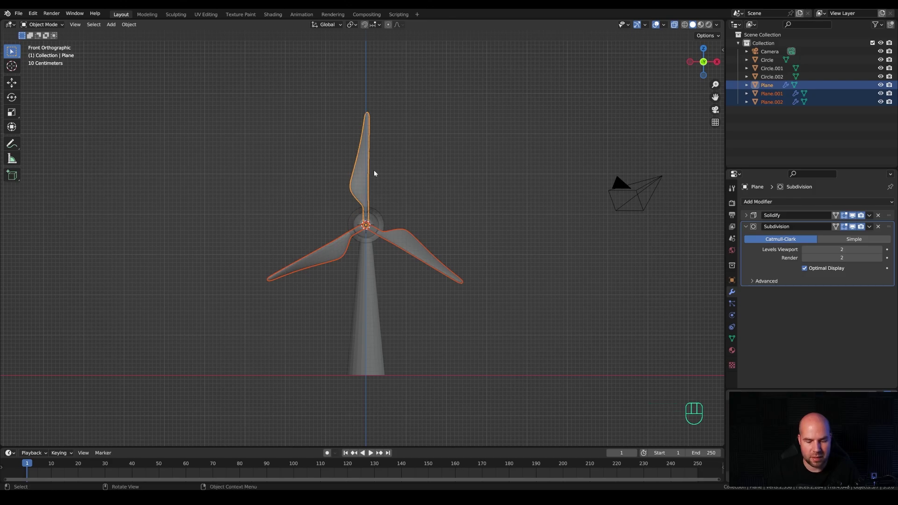
Join the three blades into one rotor object and inspect it from around the hub
key("ctrl+j")
left_click_drag(421, 219, 403, 232)
key("r")
key("y")
key("Escape")
middle_click(432, 205)
middle_click(448, 273)
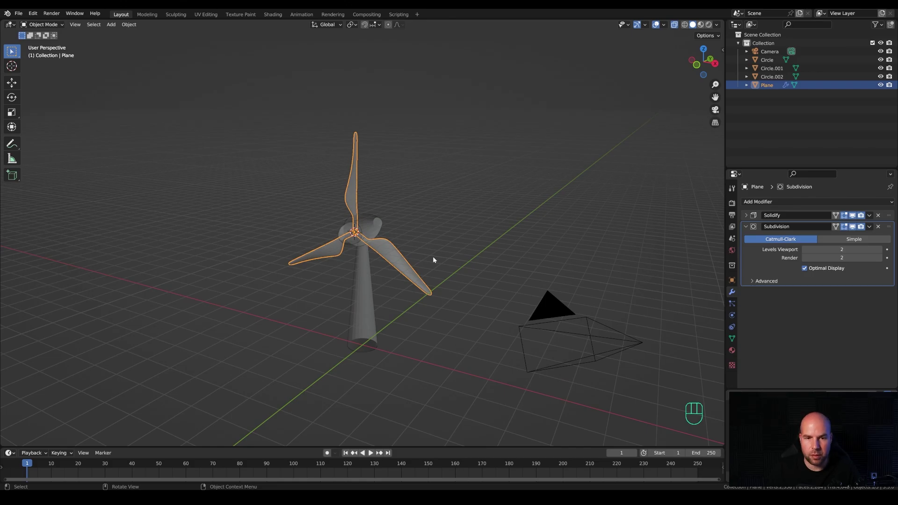
In front view rotate the rotor about 59° so a blade points down and scale it to ~1.2
key("KP_1")
key("r")
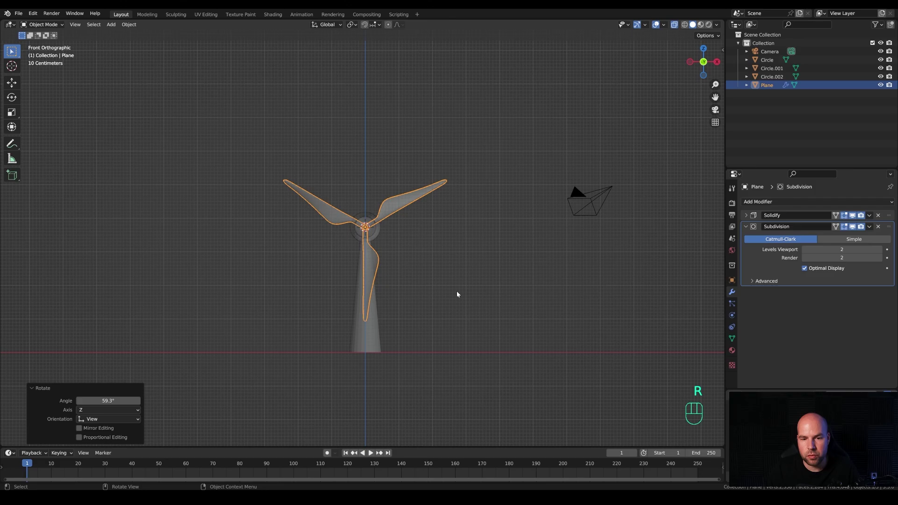
key("s")
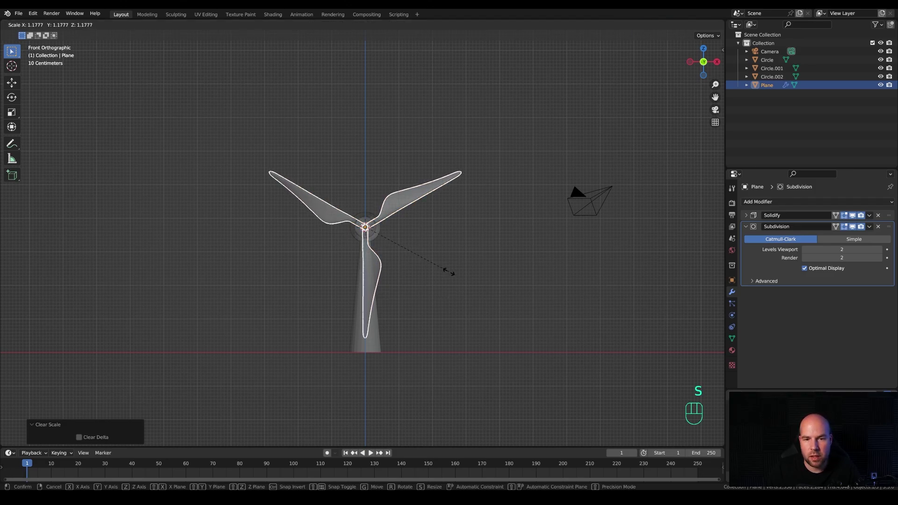
left_click(453, 274)
Orbit and zoom in to inspect the hub and blades
left_click_drag(483, 251, 448, 268)
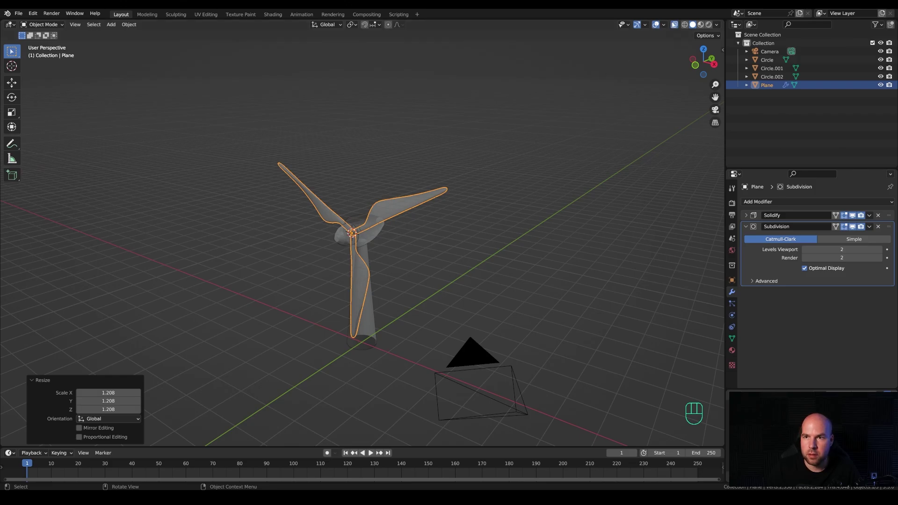
left_click(675, 28)
left_click_drag(426, 255, 456, 245)
middle_click(525, 254)
left_click_drag(569, 247, 556, 245)
left_click_drag(539, 244, 514, 241)
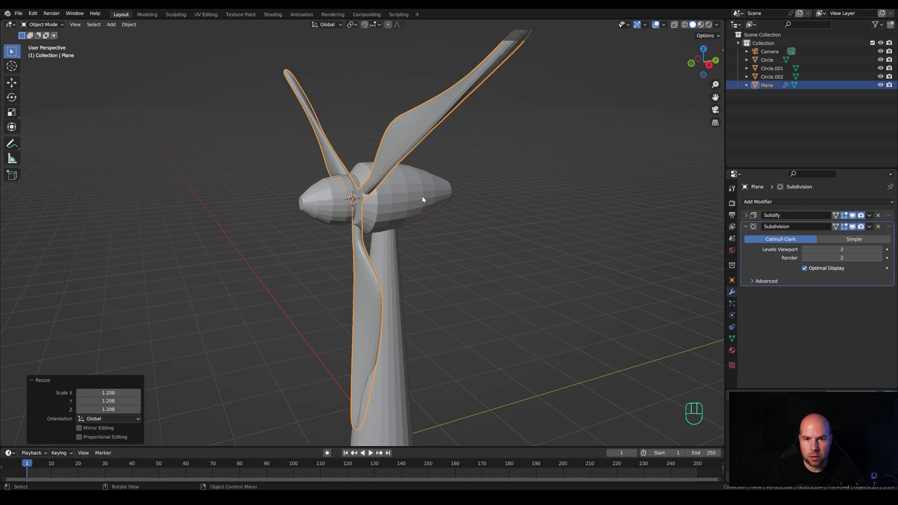
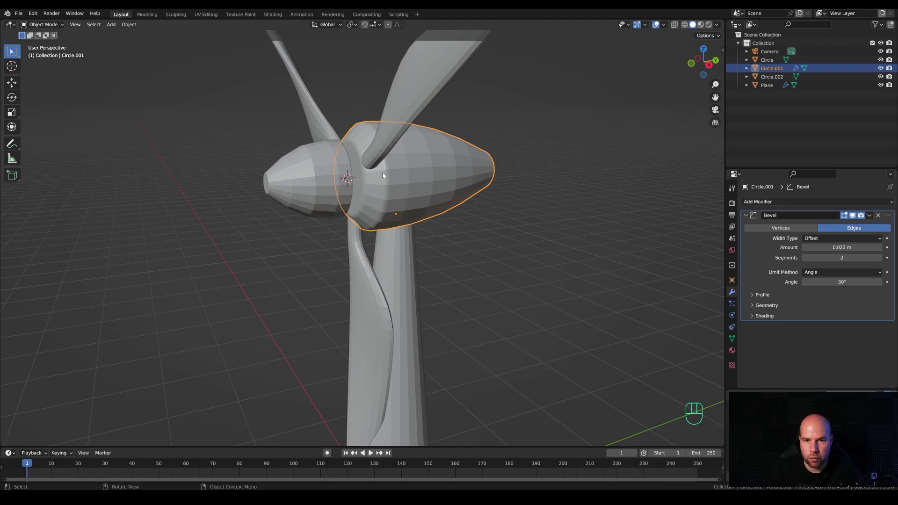
Lower the nacelle's Bevel Amount and add a level-1 Subdivision Surface to smooth it
left_click_drag(534, 185, 495, 179)
left_click_drag(379, 217, 396, 220)
left_click_drag(476, 212, 509, 208)
key("ctrl+1")
left_click_drag(433, 216, 418, 217)
left_click_drag(429, 198, 399, 196)
Select the nose cone and give it a subtle Bevel modifier on its edges
left_click(328, 201)
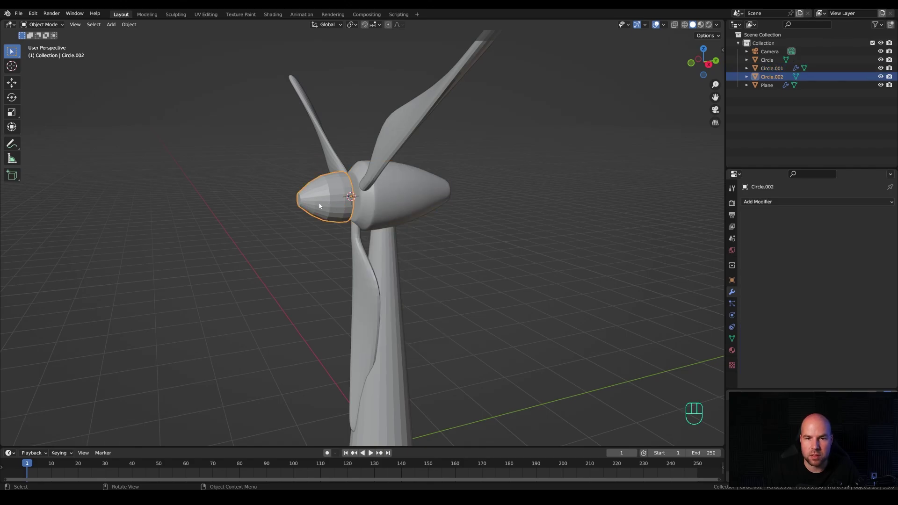
left_click_drag(784, 202, 737, 235)
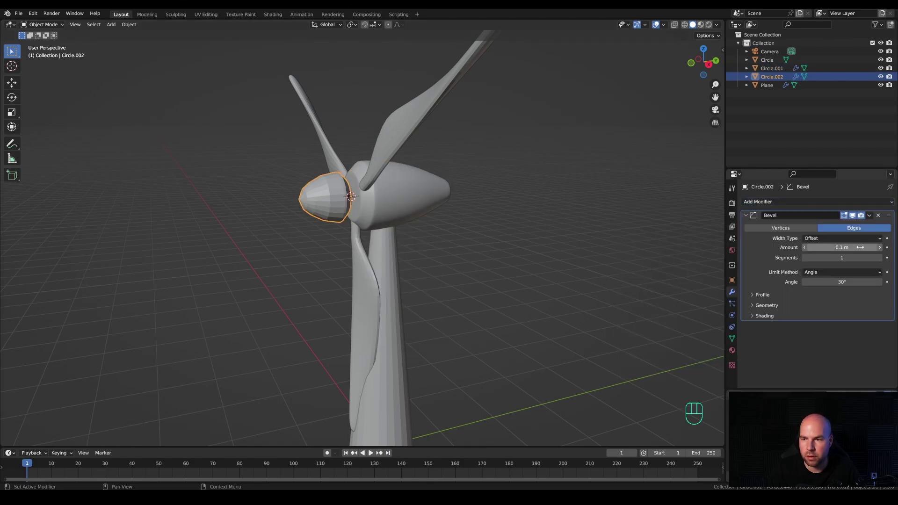
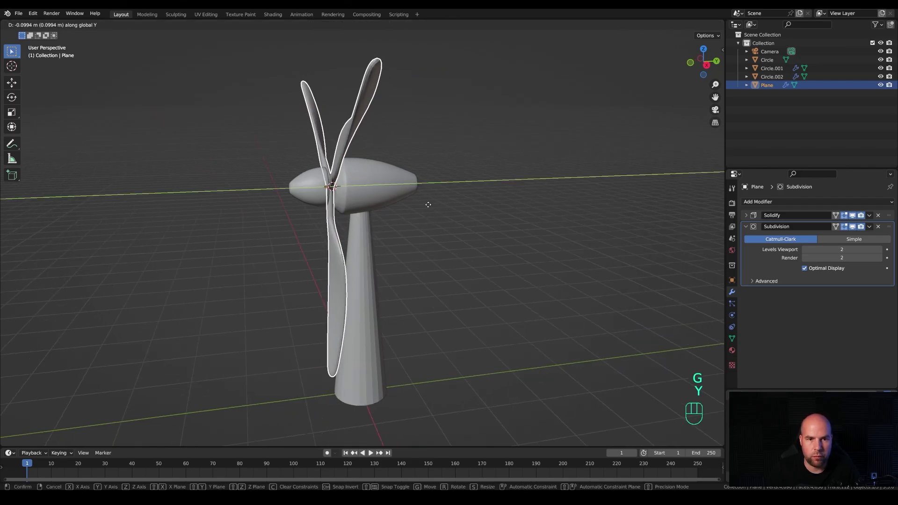
Slide the rotor forward along Y so it sits on the front of the hub
left_click_drag(431, 207, 400, 215)
left_click_drag(400, 214, 426, 217)
left_click_drag(408, 171, 397, 171)
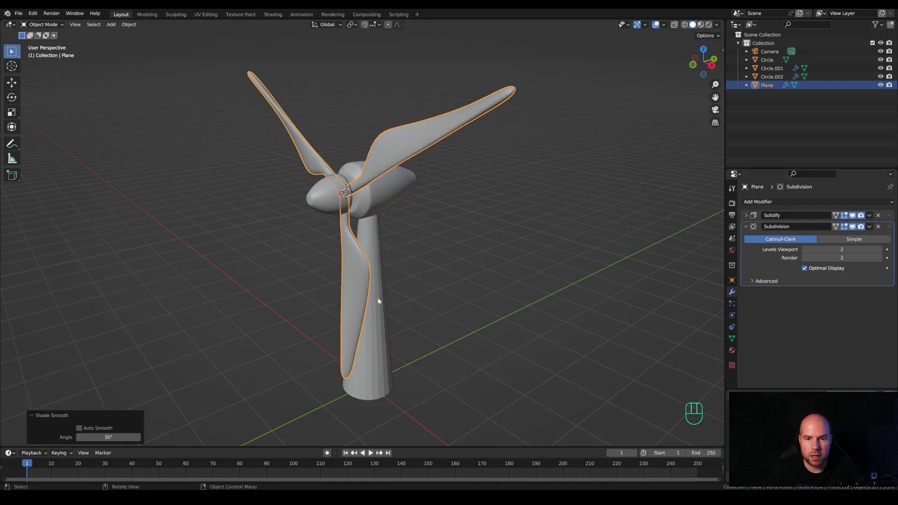
Select the tower and set it to Shade Smooth
left_click(379, 300)
middle_click(489, 297)
right_click(382, 244)
left_click_drag(460, 285, 446, 285)
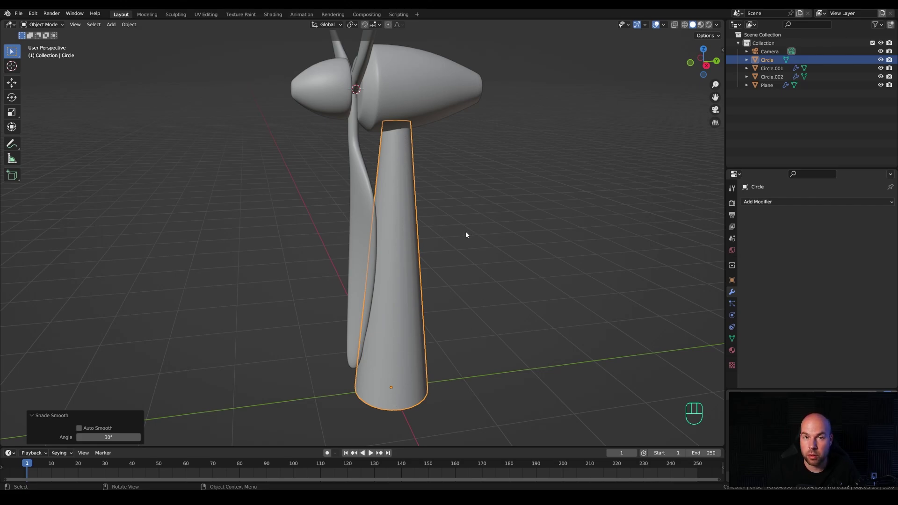
Add horizontal loop cuts around the tower in Edit Mode and inspect the finished turbine
key("Tab")
key("ctrl+r")
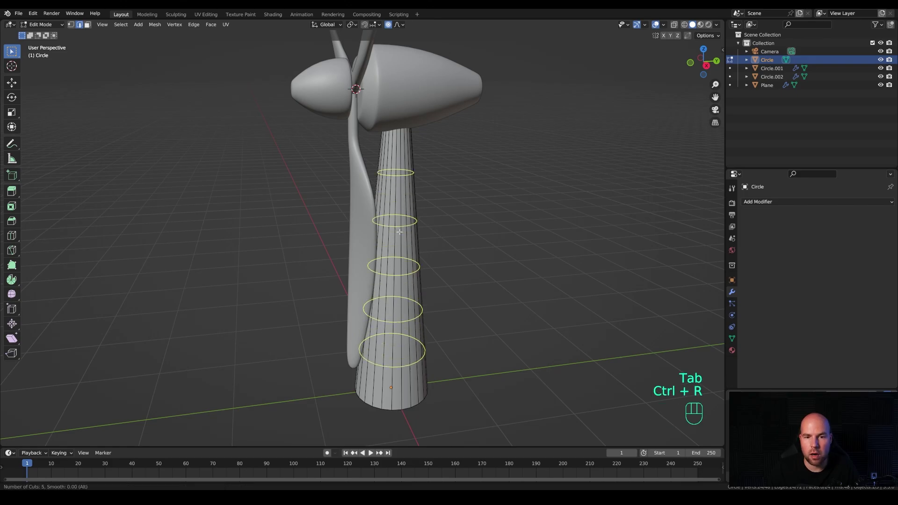
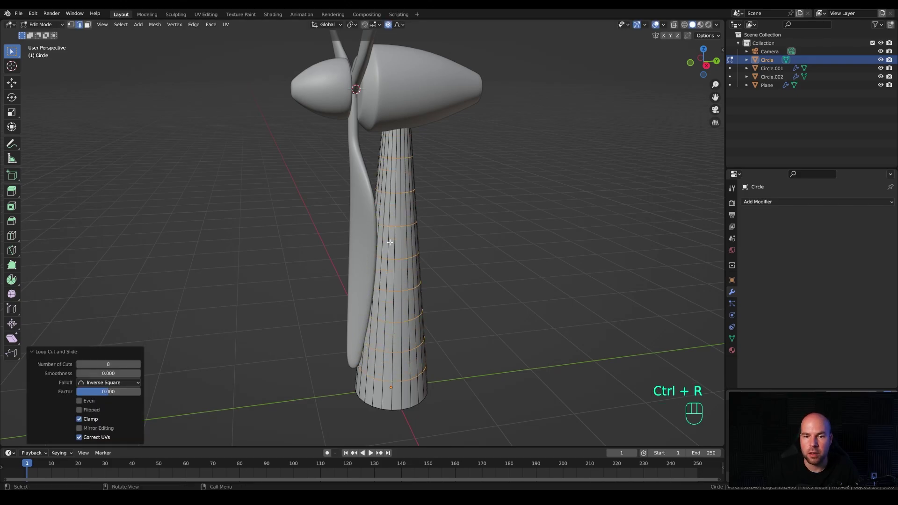
key("Tab")
left_click_drag(447, 218, 480, 226)
middle_click(479, 226)
middle_click(500, 195)
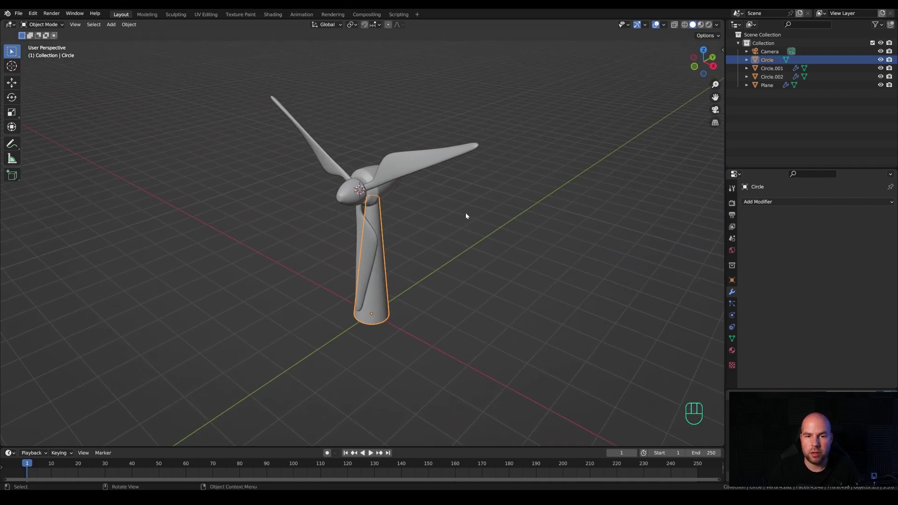
middle_click(483, 211)
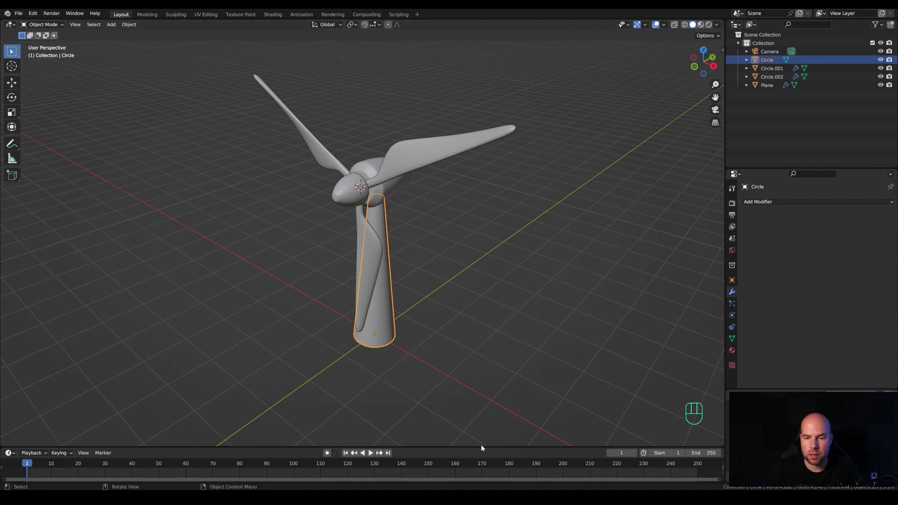
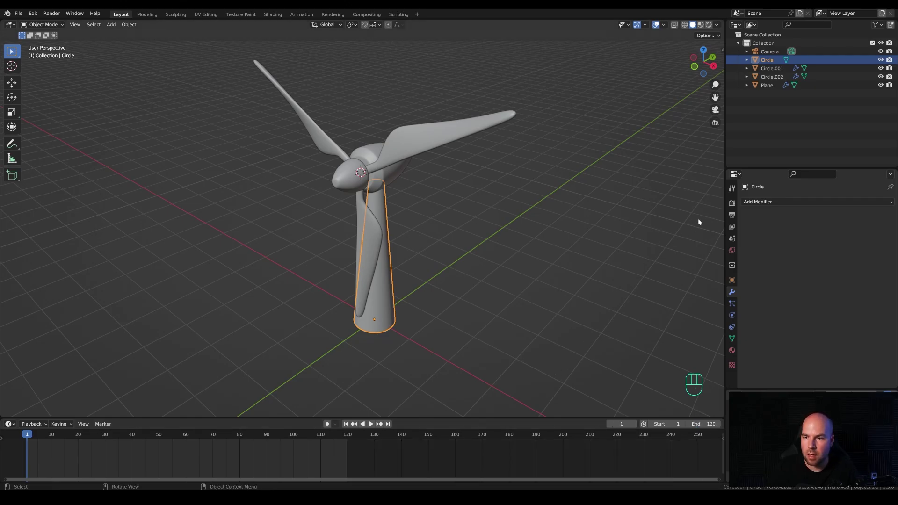
Show the Output Properties with the 1920×1080 render format
left_click(730, 218)
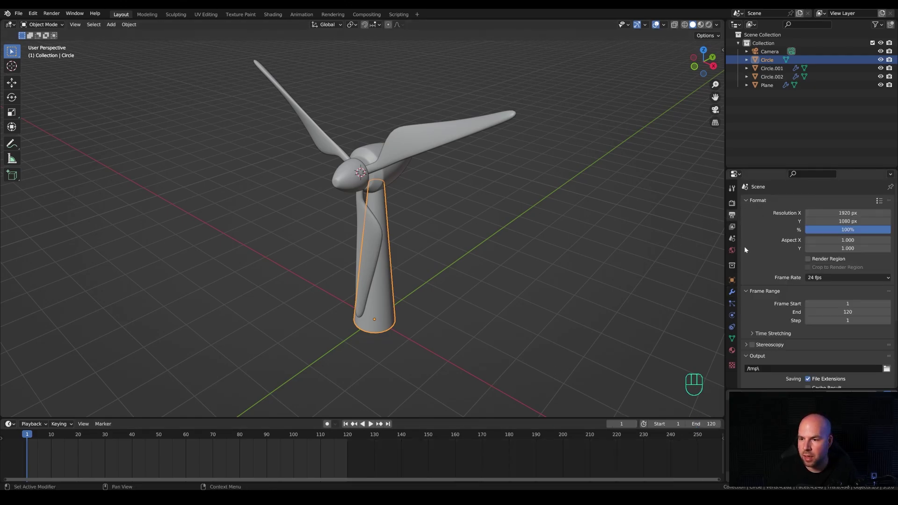
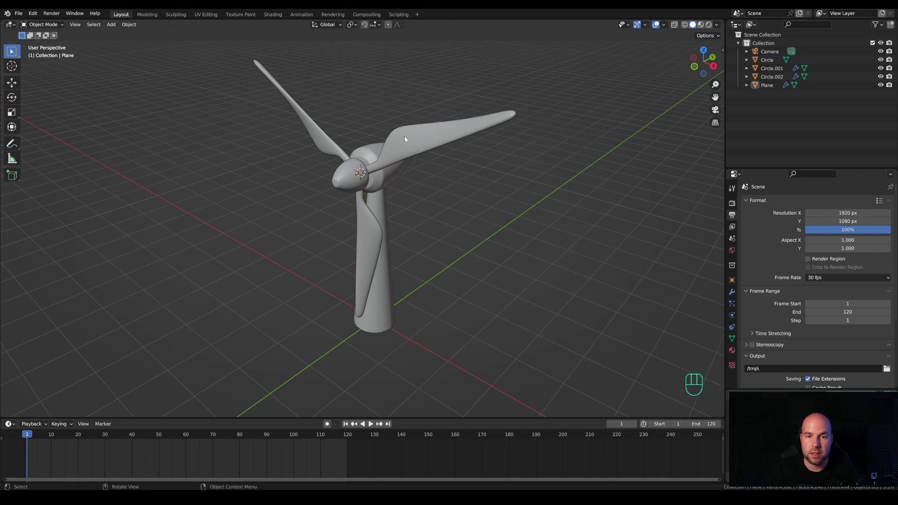
Parent the blades (Circle.002) to the hub (Circle.001) with Ctrl+P > Object
left_click(342, 177)
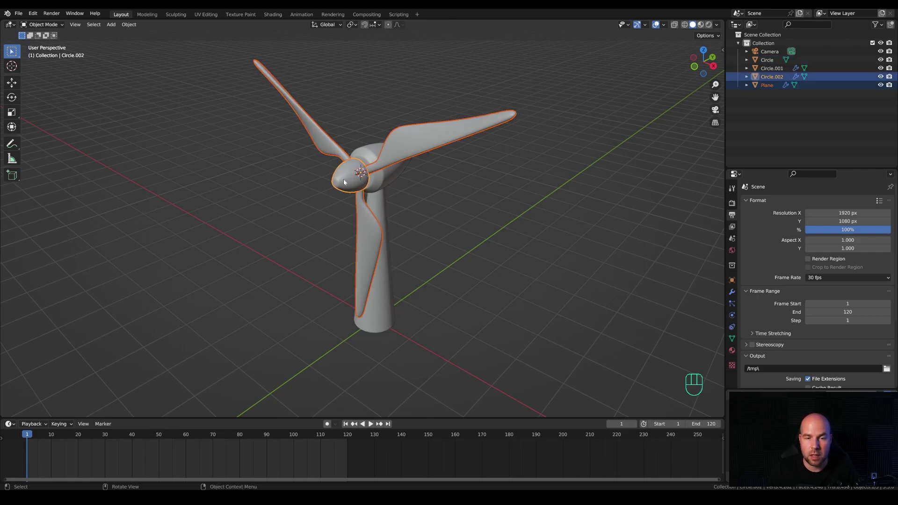
key("ctrl+p")
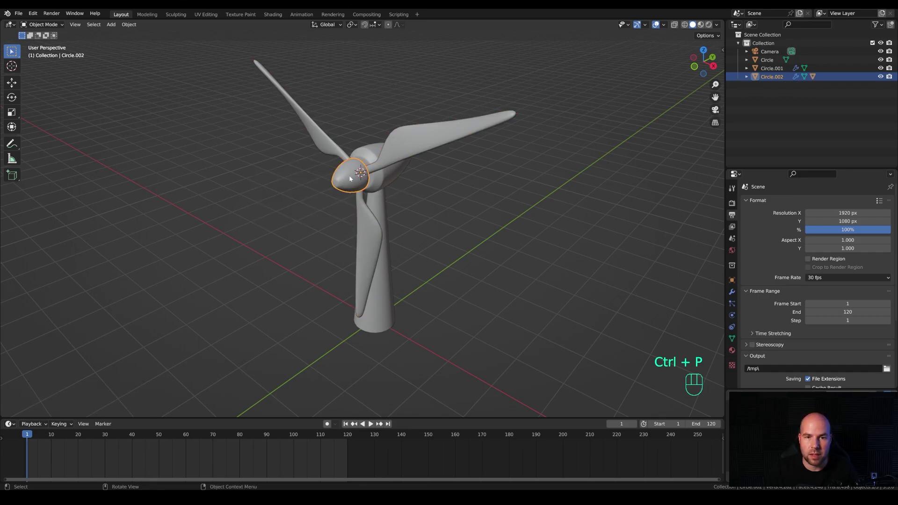
left_click(390, 177)
key("ctrl+p")
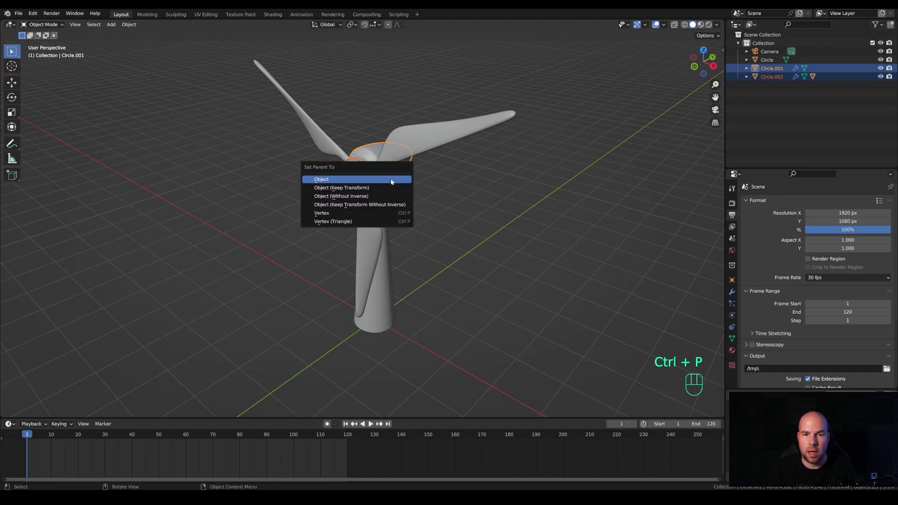
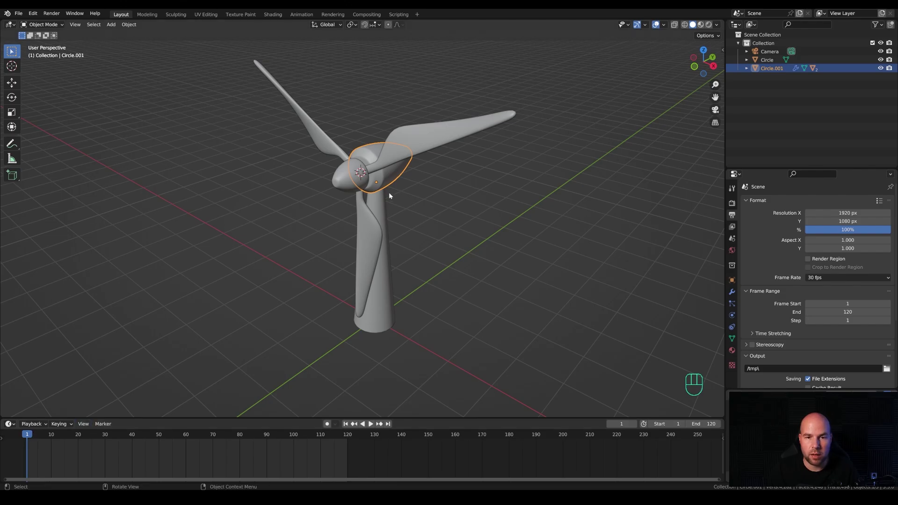
Keyframe the hub's Z rotation and duplicate the keys along the timeline to frames 60 and 120
key("n")
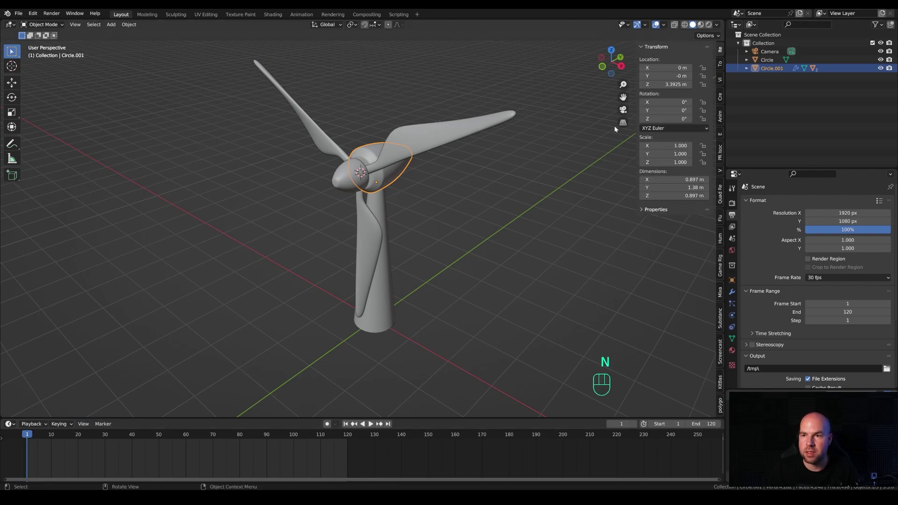
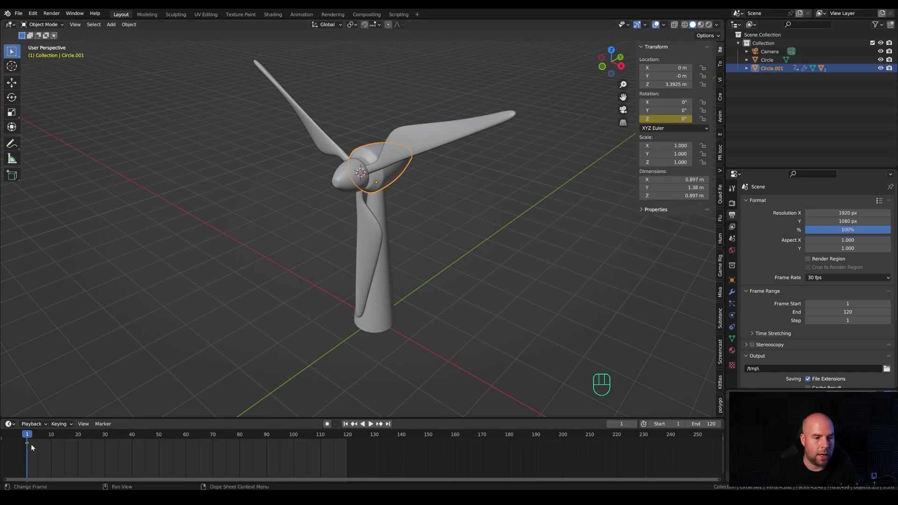
left_click(29, 446)
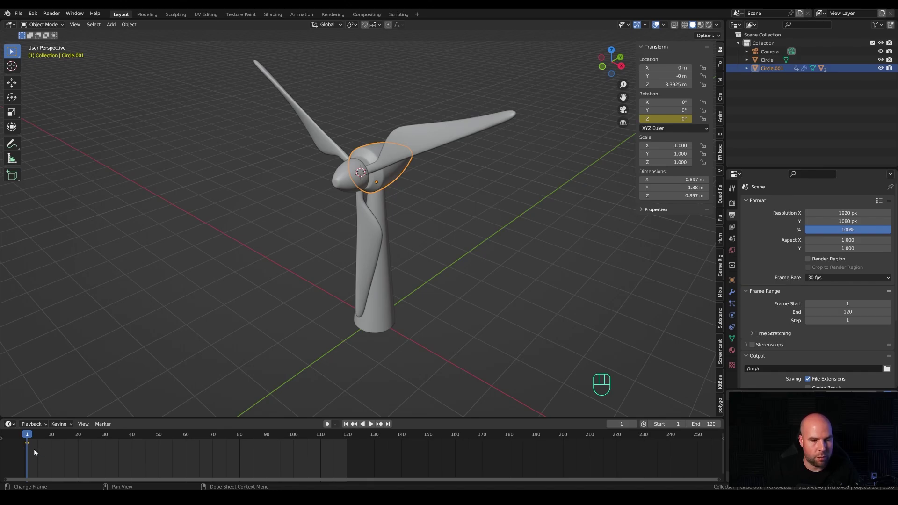
key("shift+d")
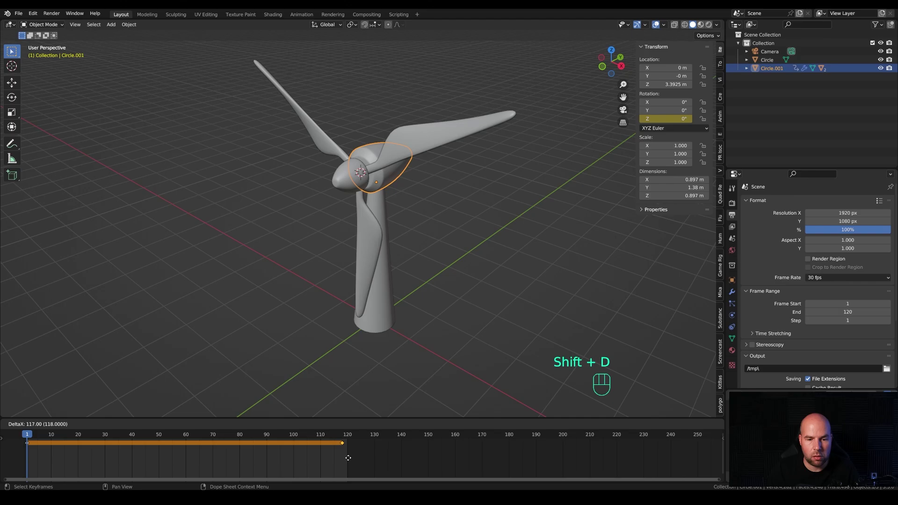
left_click_drag(355, 459, 338, 456)
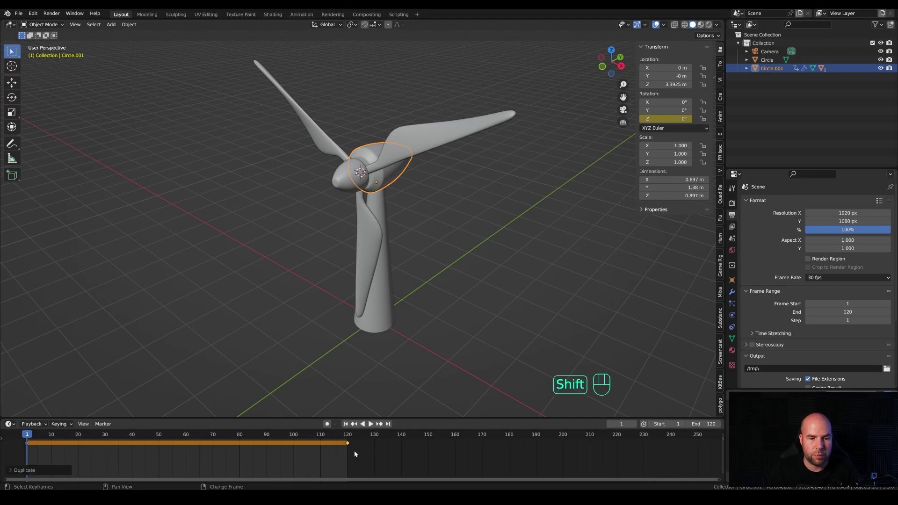
key("shift+d")
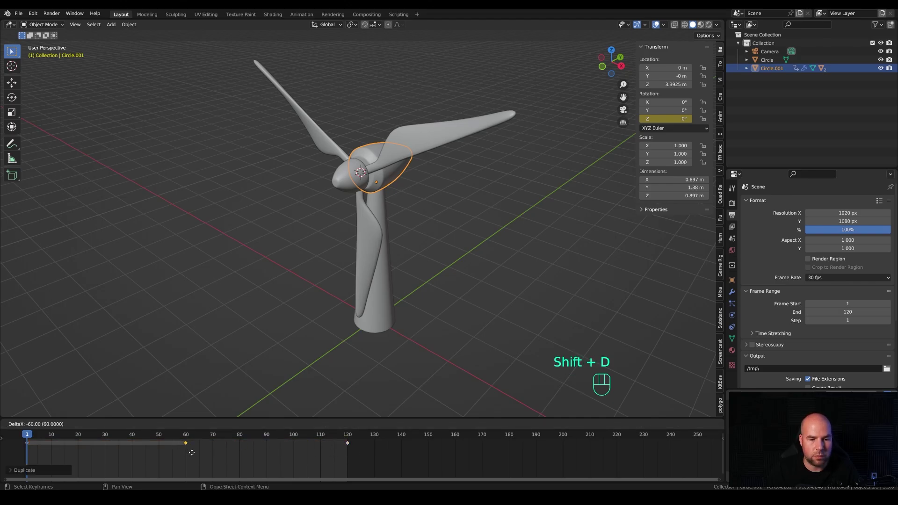
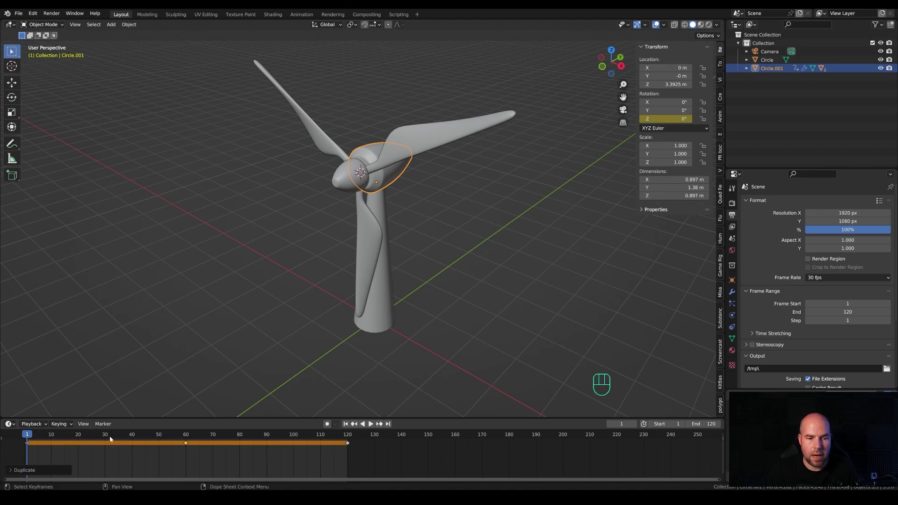
left_click_drag(105, 435, 108, 435)
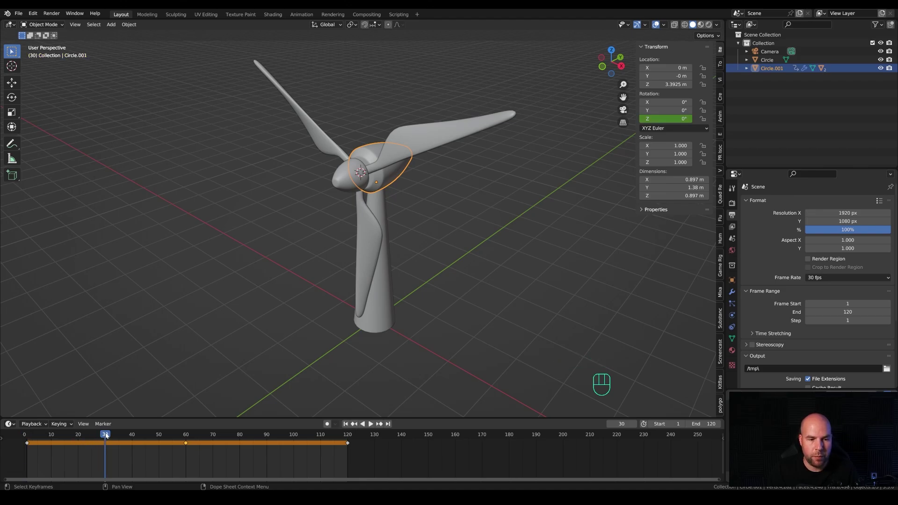
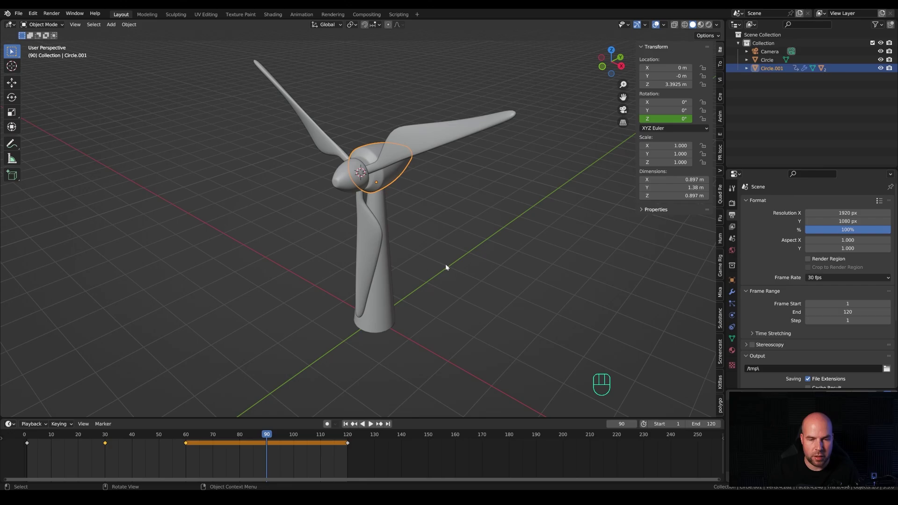
Rotate the hub -30° around Z at frame 30 to keyframe the turn
key("r")
key("z")
key("KP_Subtract")
key("KP_3")
key("KP_0")
key("KP_Enter")
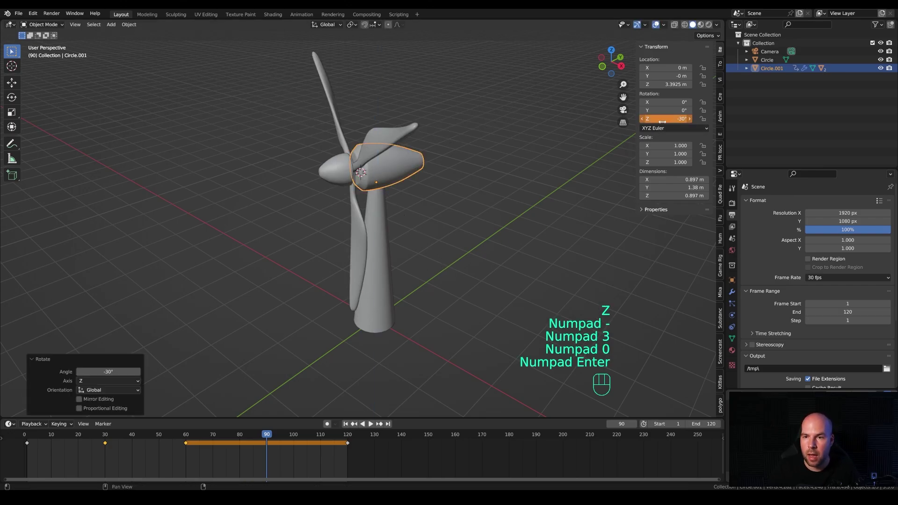
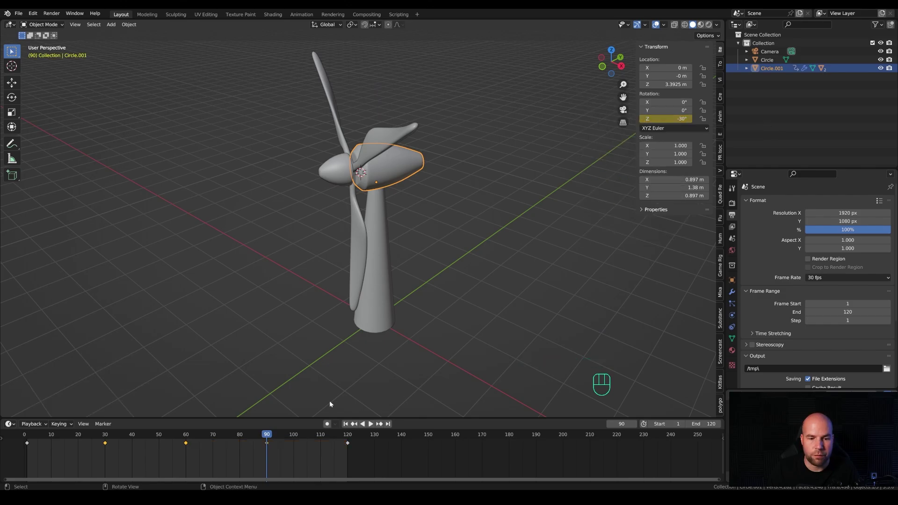
Play back the spinning-blade animation and stop it
key("space")
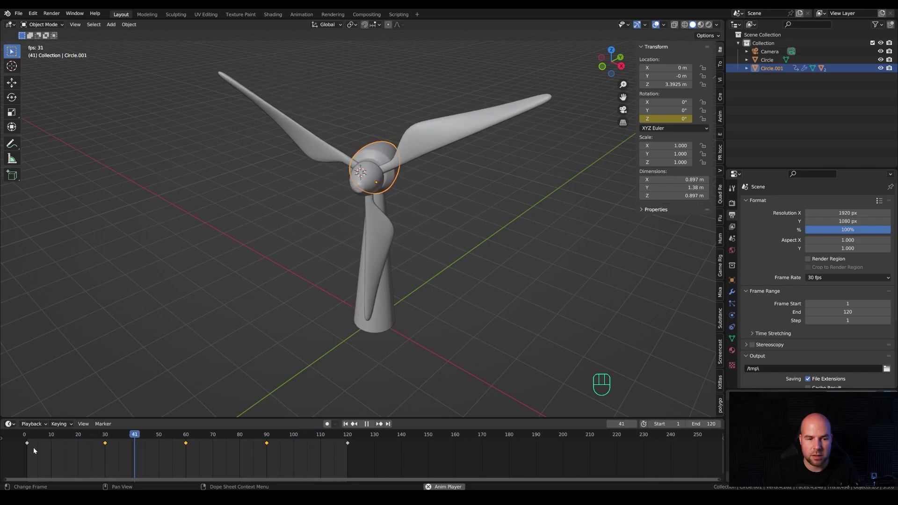
key("space")
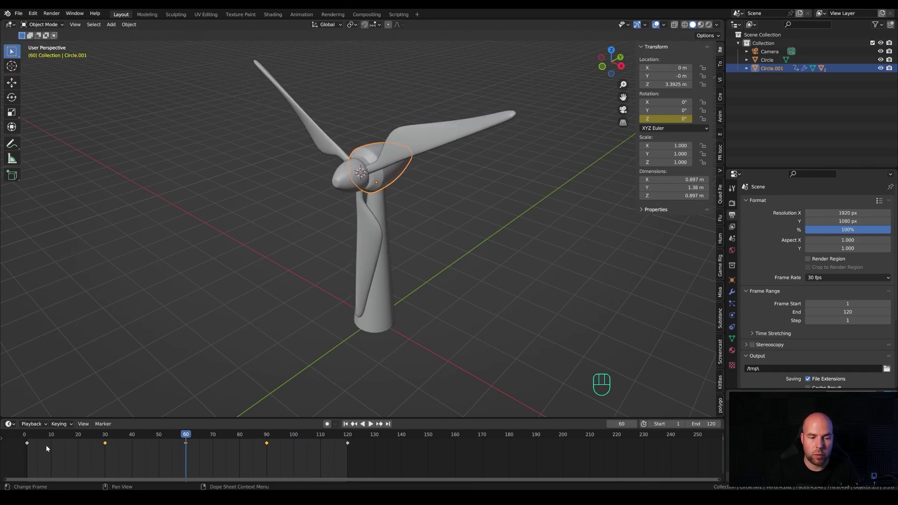
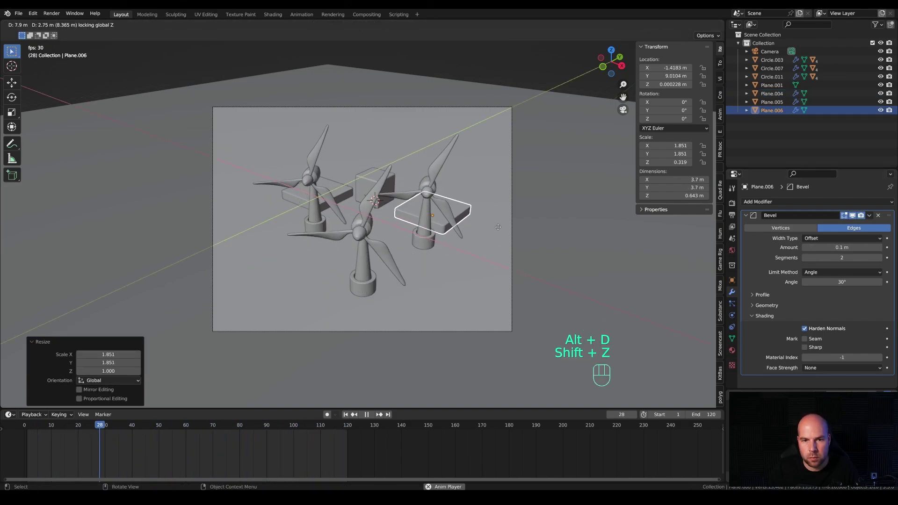
Scale the selected base slab along Z and bring up the Shift+A add-object list for the next piece
key("s")
key("s")
key("z")
right_click(320, 259)
key("shift+a")
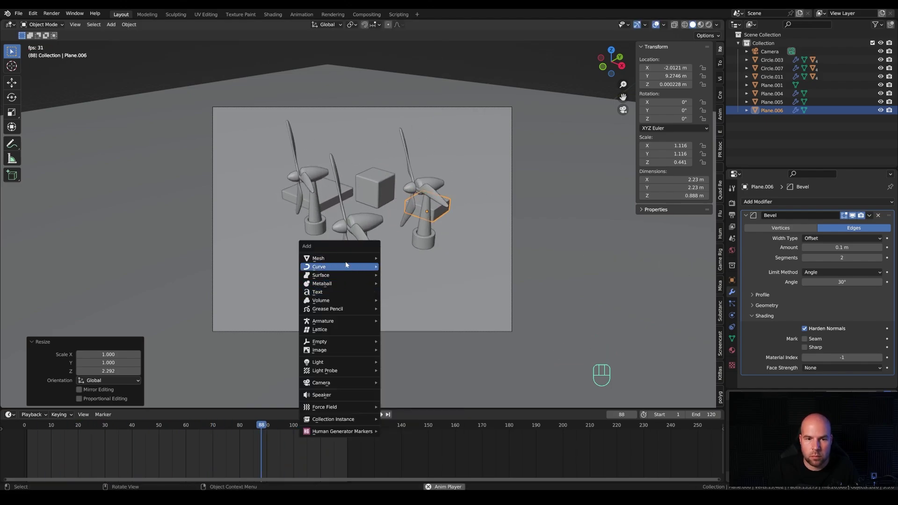
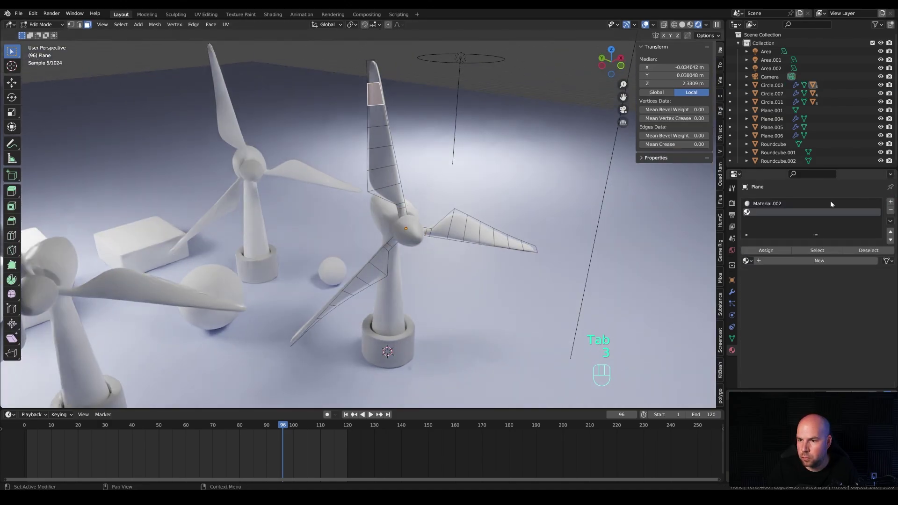
Create a new blue material slot on the blades and assign it to the tip faces
left_click(765, 253)
key("Tab")
left_click(800, 254)
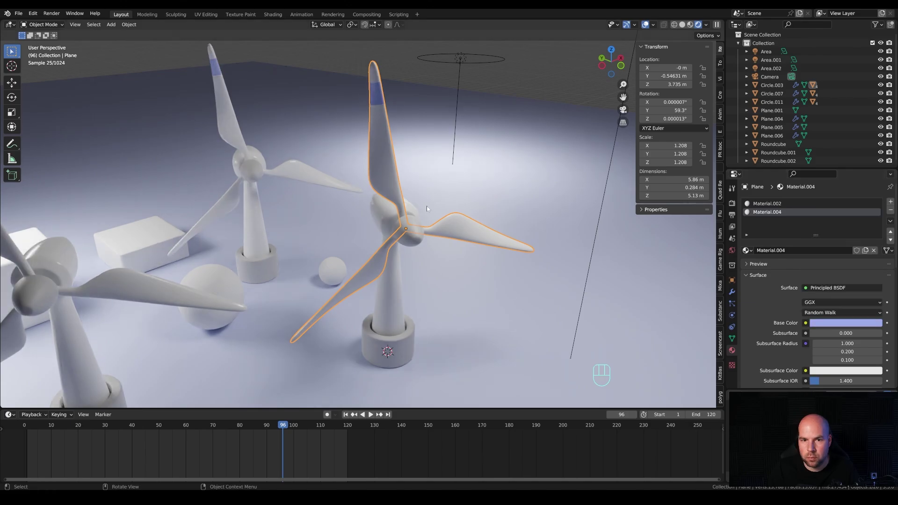
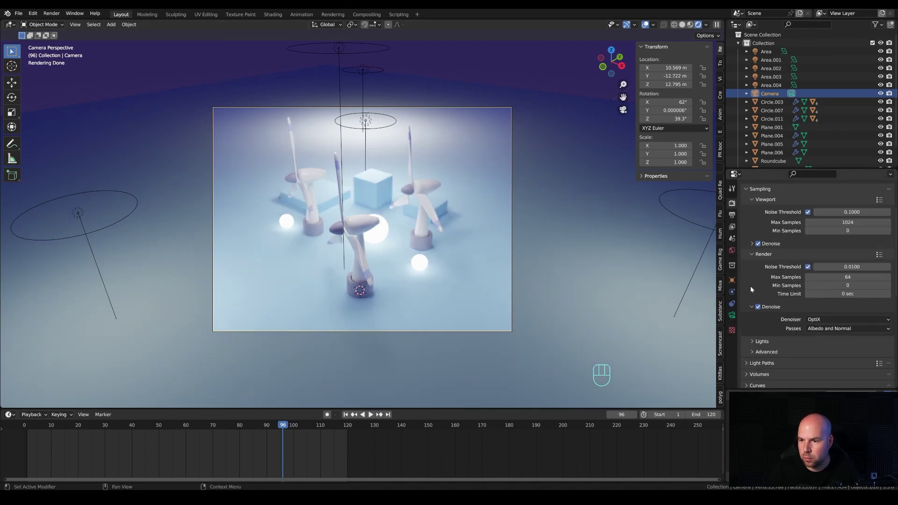
left_click(753, 326)
key("z")
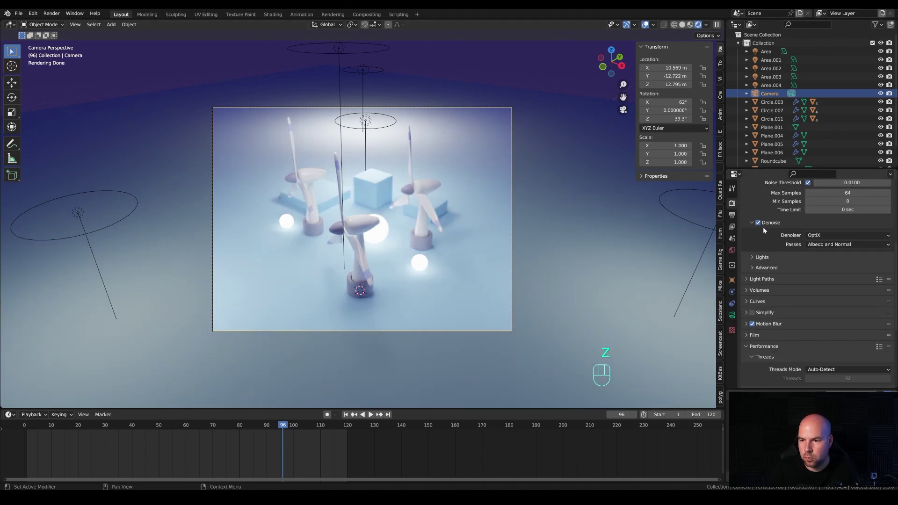
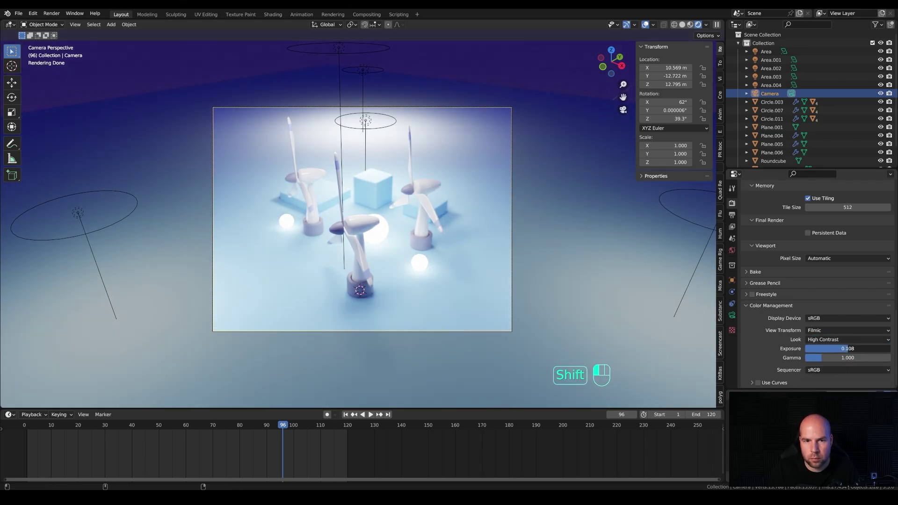
Play the turbine animation through the camera in Rendered shading, restarting it once
key("space")
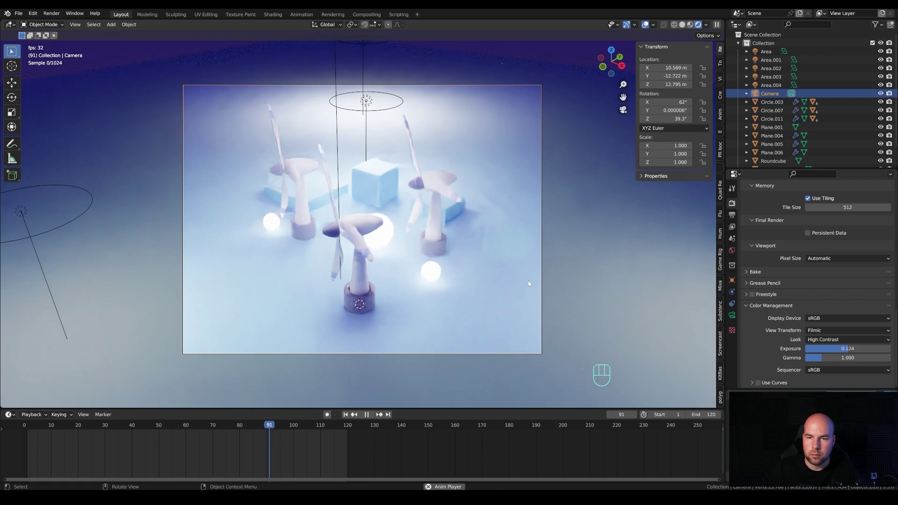
key("space")
key("ctrl+b")
key("space")
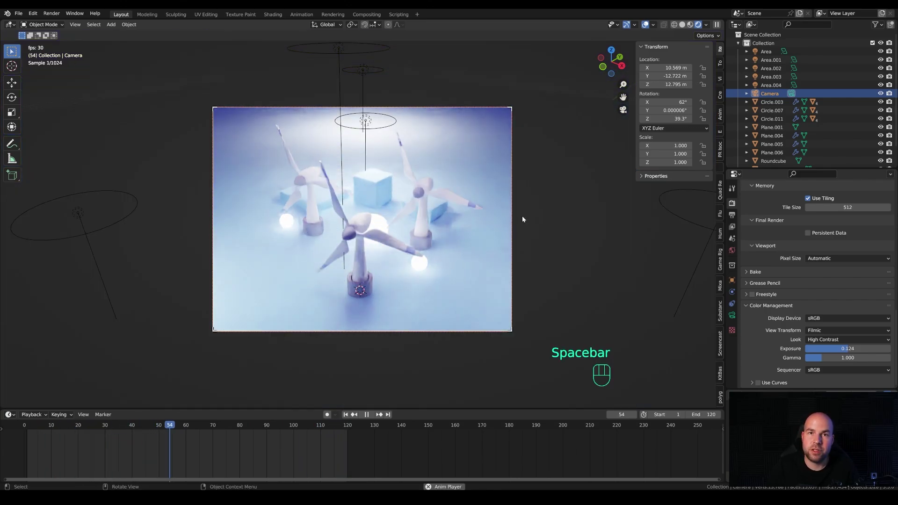